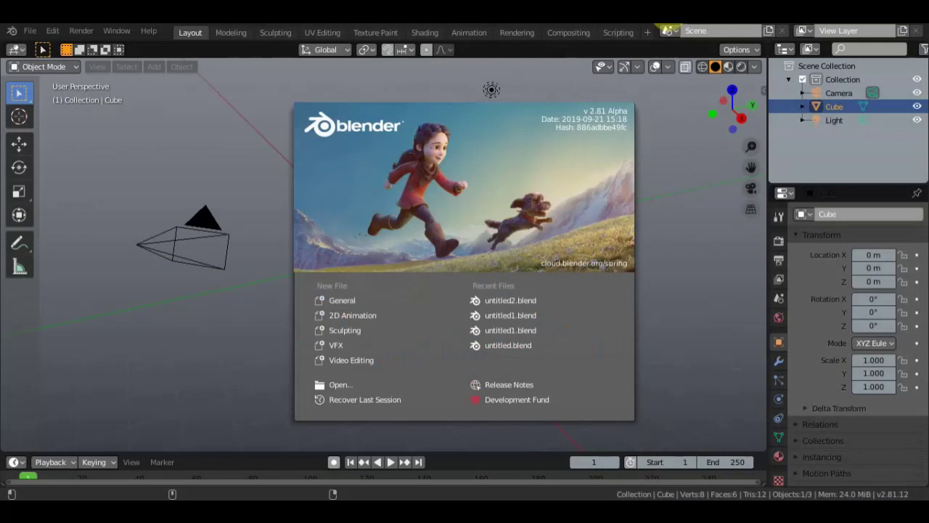
Step: Delete the default cube and hide the camera and light in the Outliner
key("Delete")
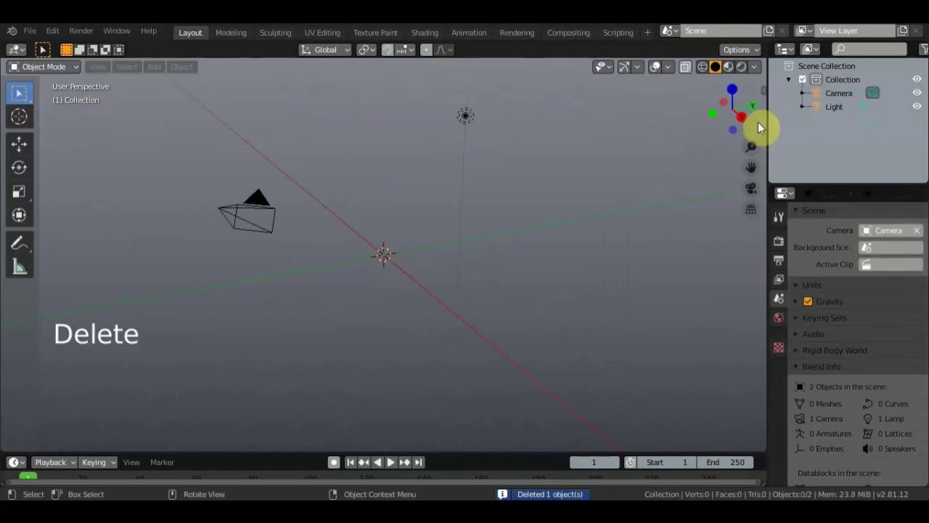
left_click(922, 99)
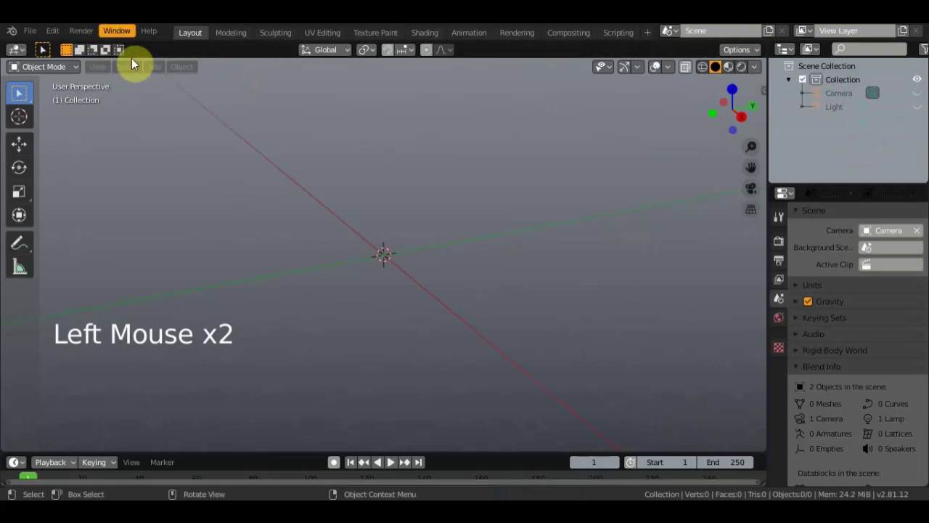
Step: Add a plane, scale it to 3.648 and view it from directly above
left_click(150, 77)
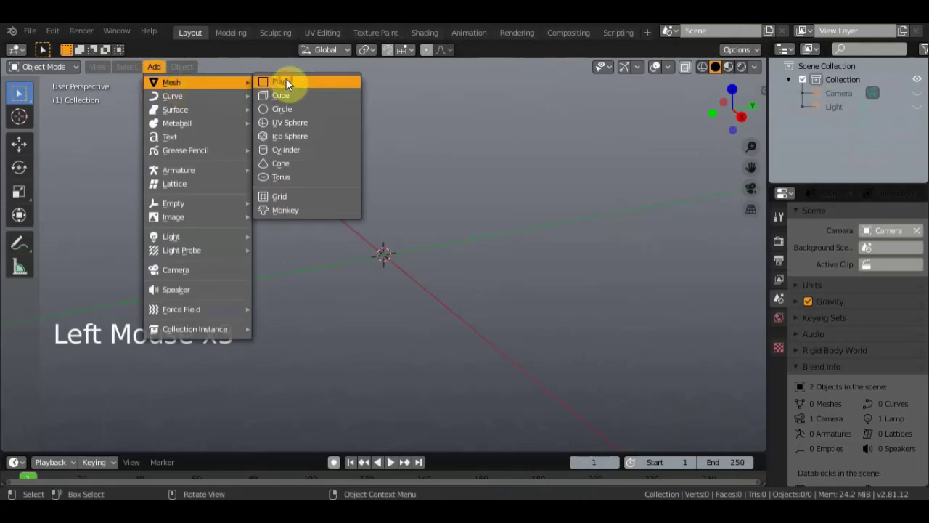
scroll("up", 3)
middle_click(434, 322)
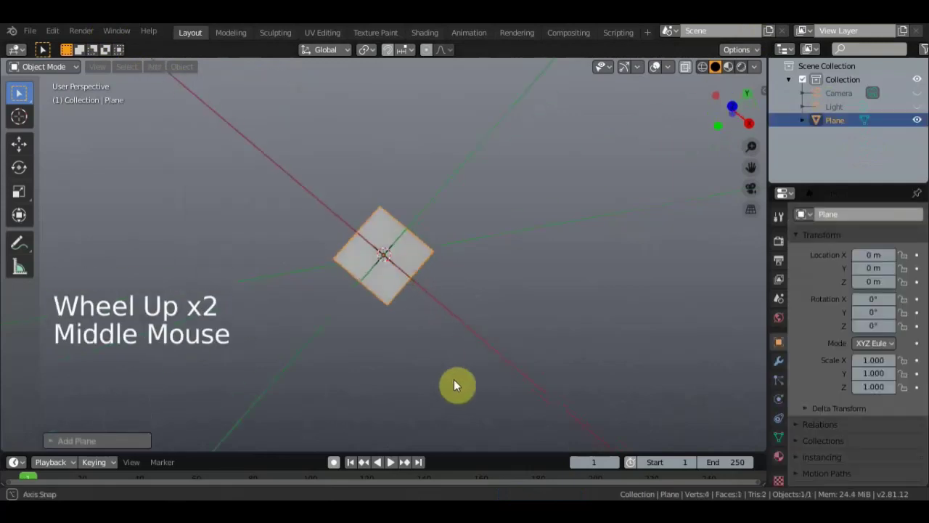
key("s")
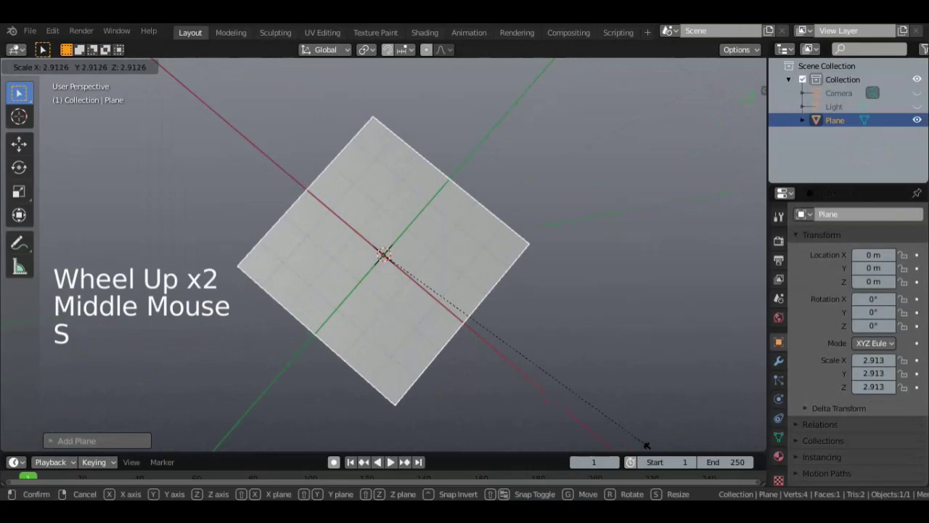
scroll("down", 3)
scroll("down", 3)
key("KP_7")
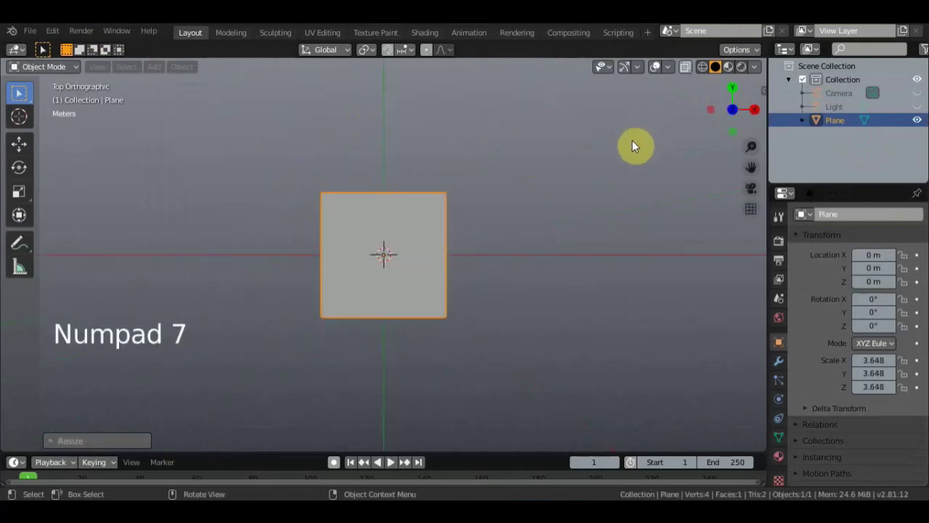
scroll("up", 3)
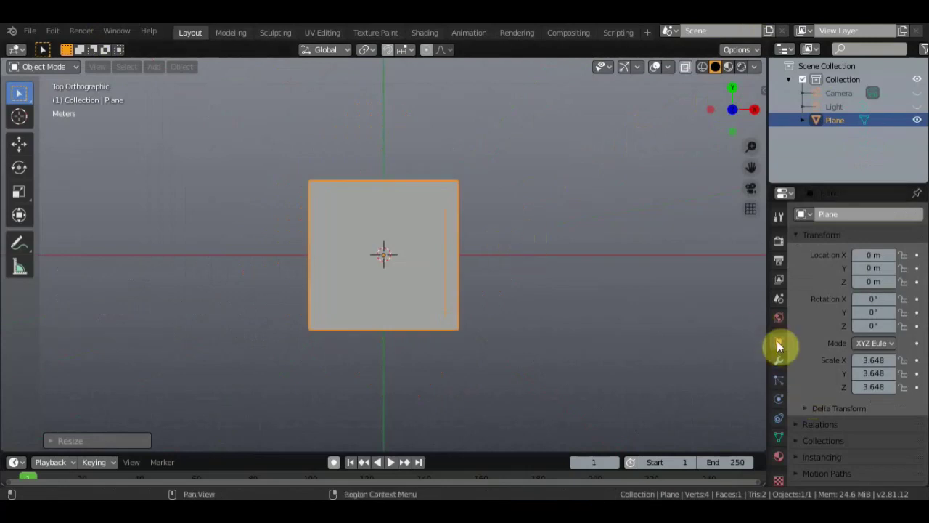
scroll("down", 3)
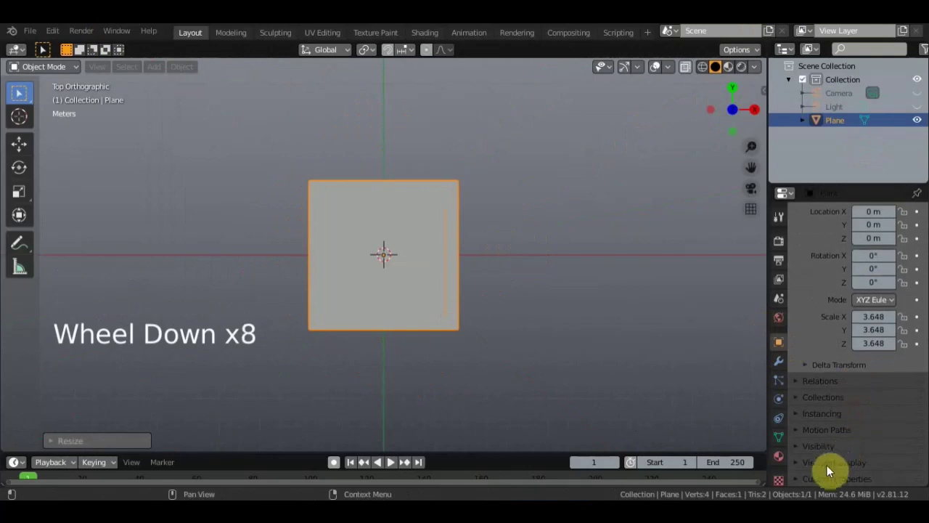
Step: Enable the plane's wireframe overlay in its Viewport Display settings
left_click(831, 466)
scroll("down", 3)
scroll("down", 3)
left_click(911, 381)
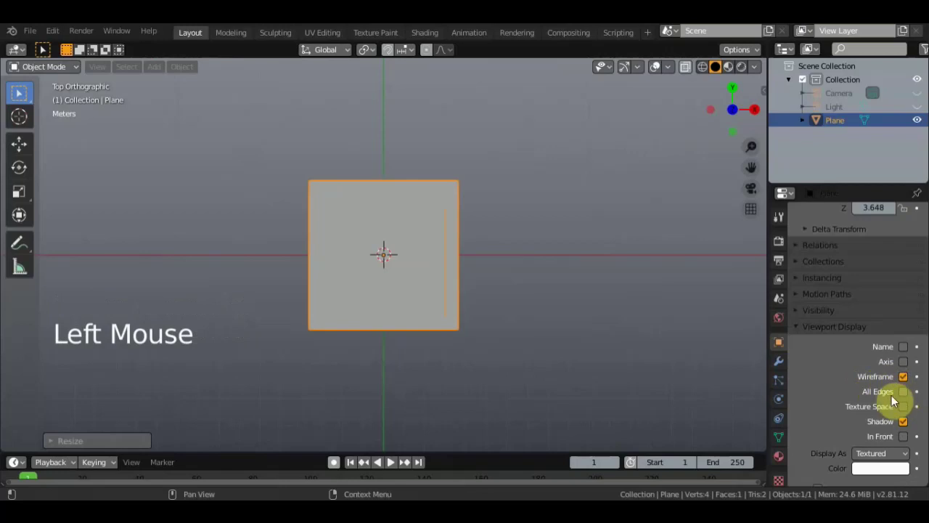
Step: Show all edges of the plane and enter Edit Mode in top view
left_click(610, 352)
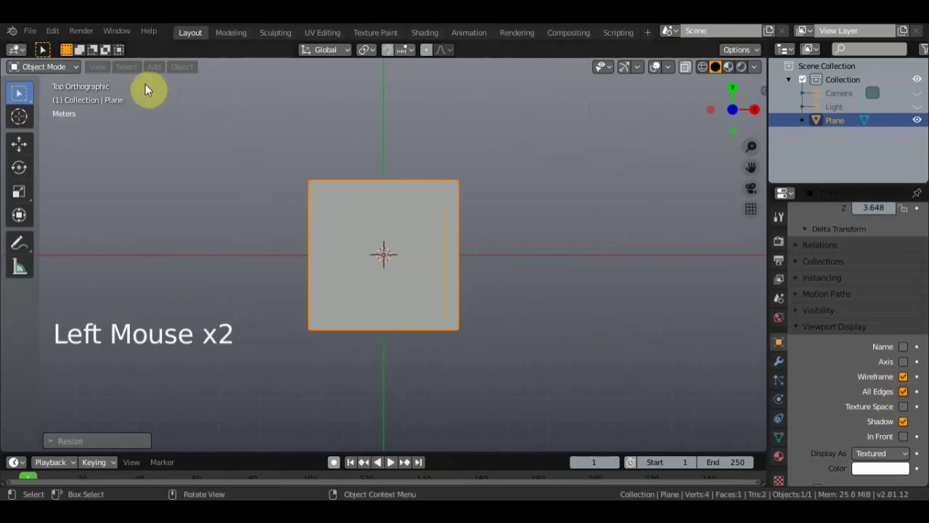
left_click(72, 75)
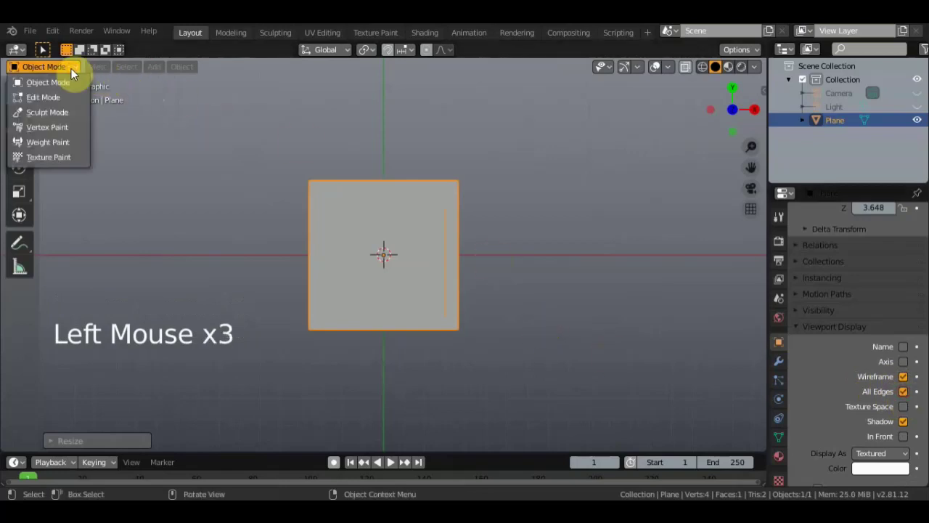
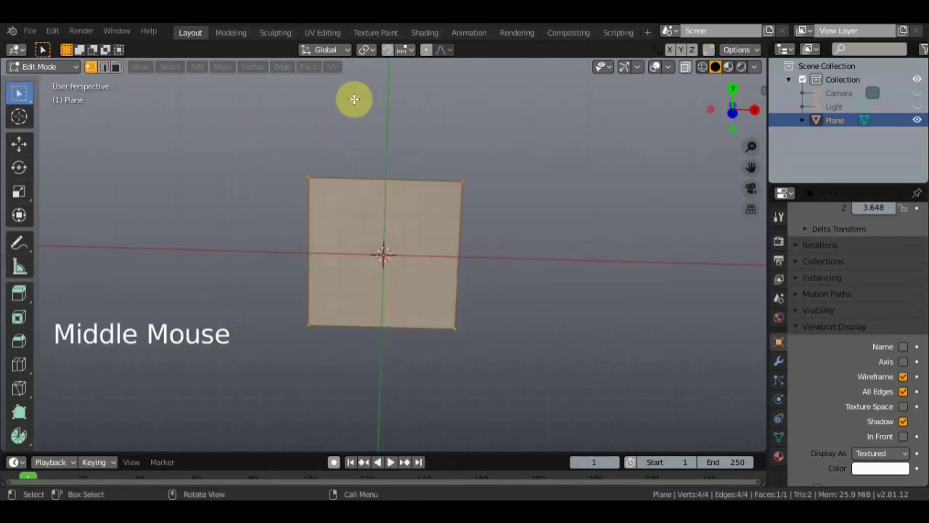
key("KP_7")
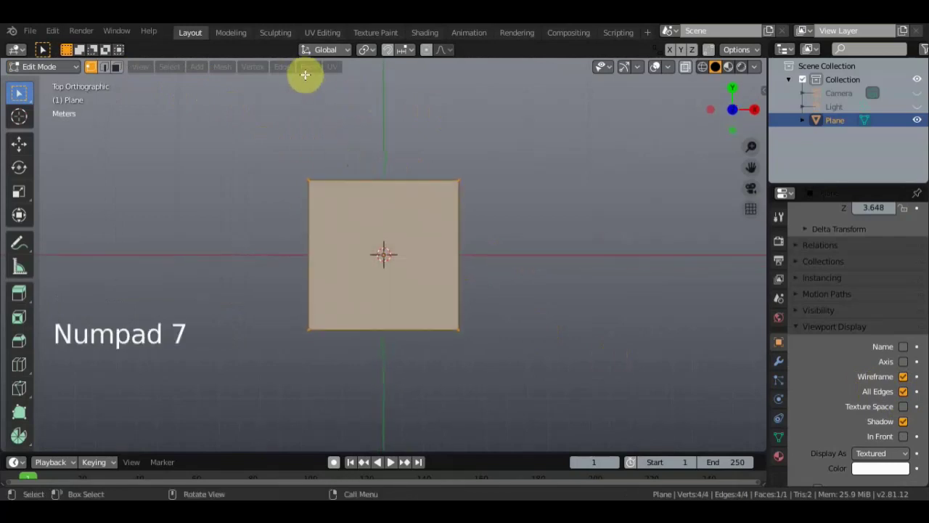
Step: Subdivide the plane with 6 cuts into a 7-by-7 grid of faces
left_click(290, 72)
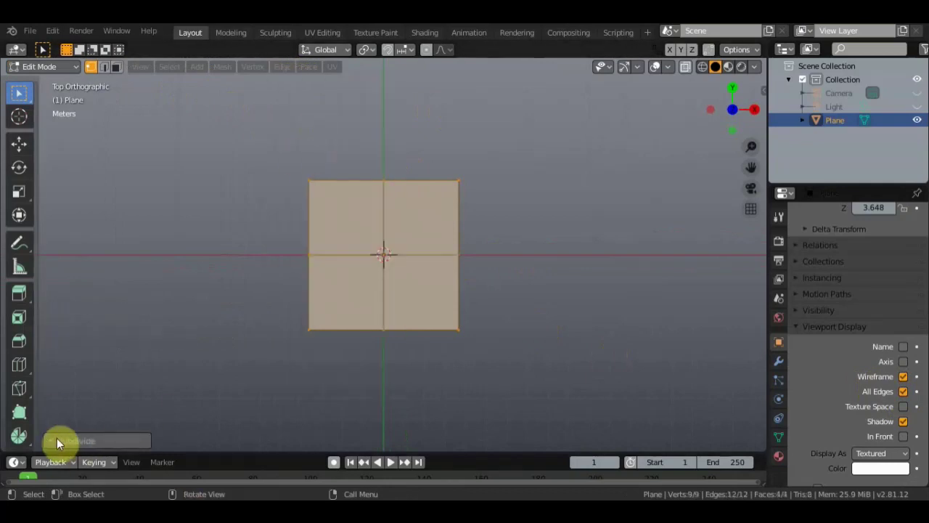
left_click(54, 450)
double_click(229, 351)
left_click(229, 351)
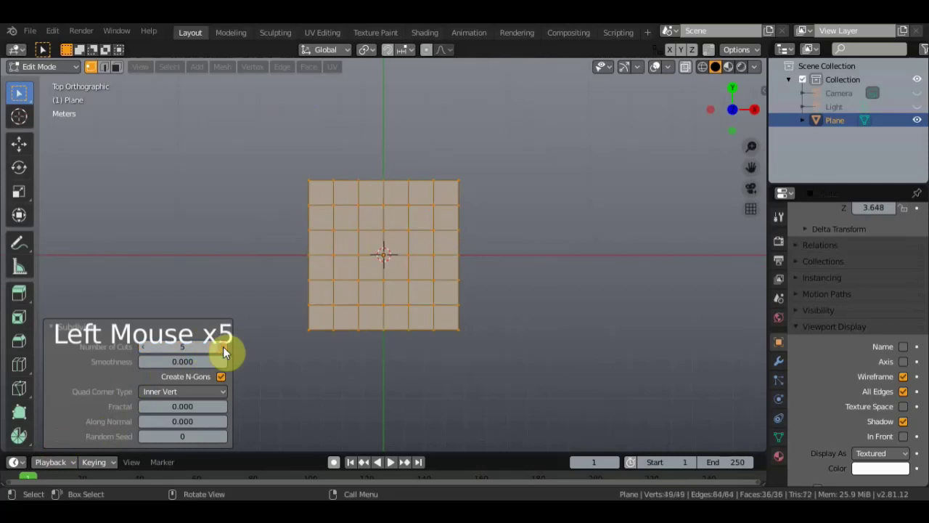
left_click(228, 351)
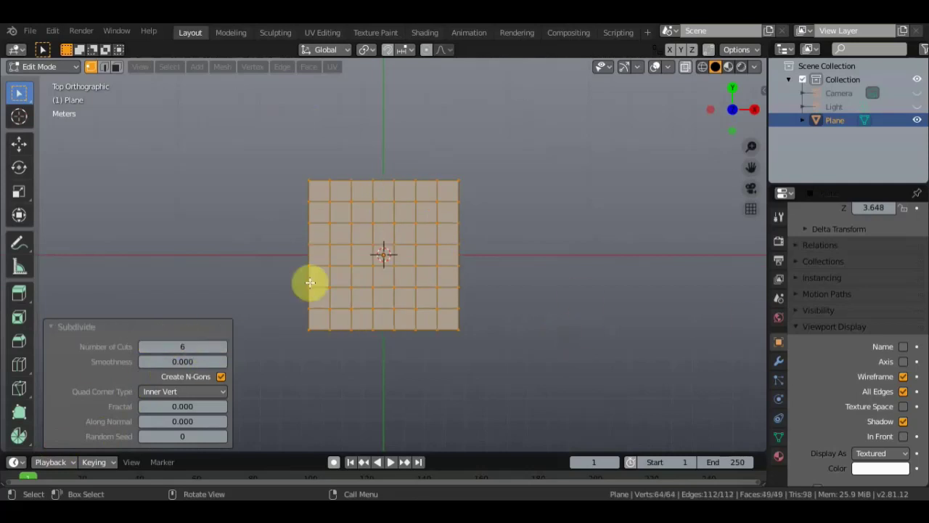
Step: Add a Decimate modifier in Un-Subdivide mode with 1 iteration and return to Object Mode
left_click(785, 367)
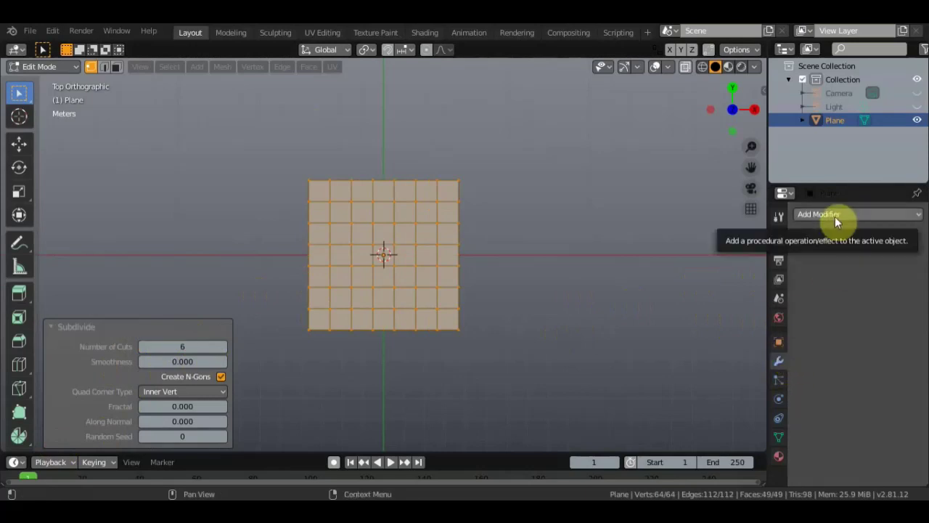
left_click(835, 224)
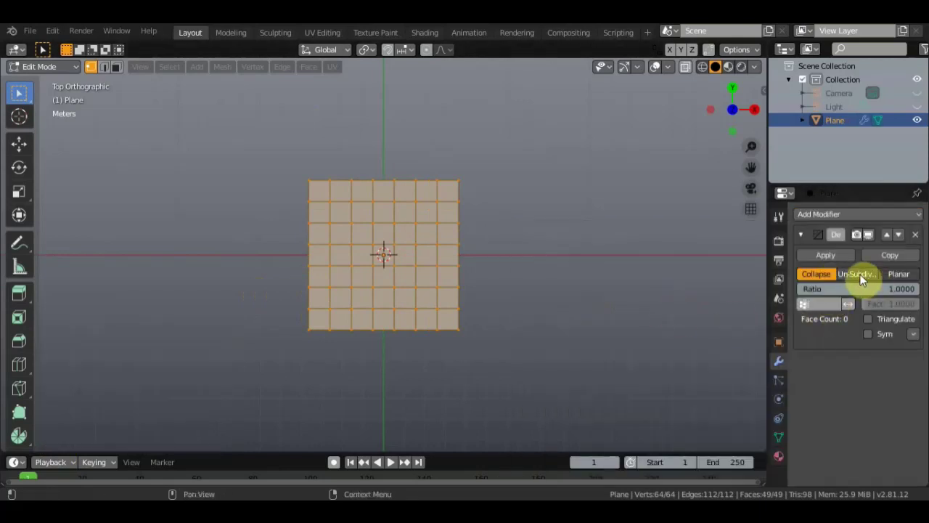
left_click(867, 281)
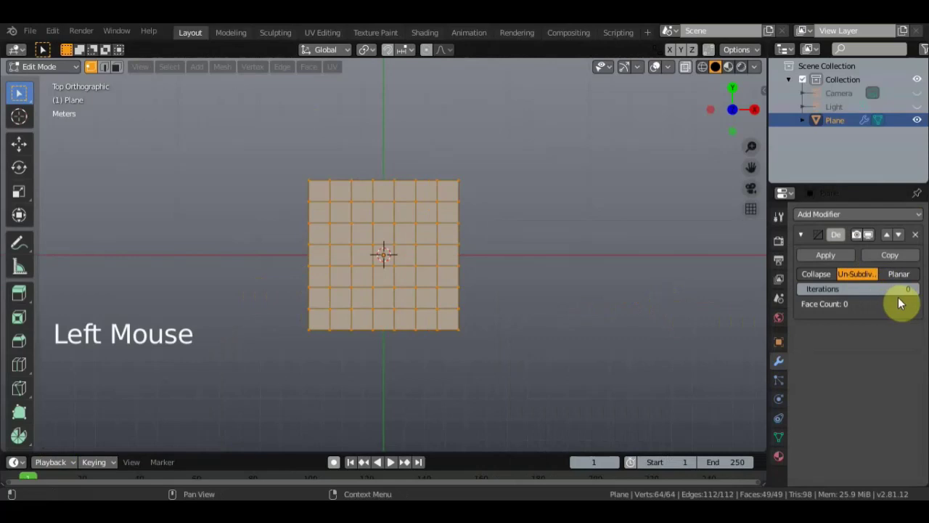
left_click(921, 295)
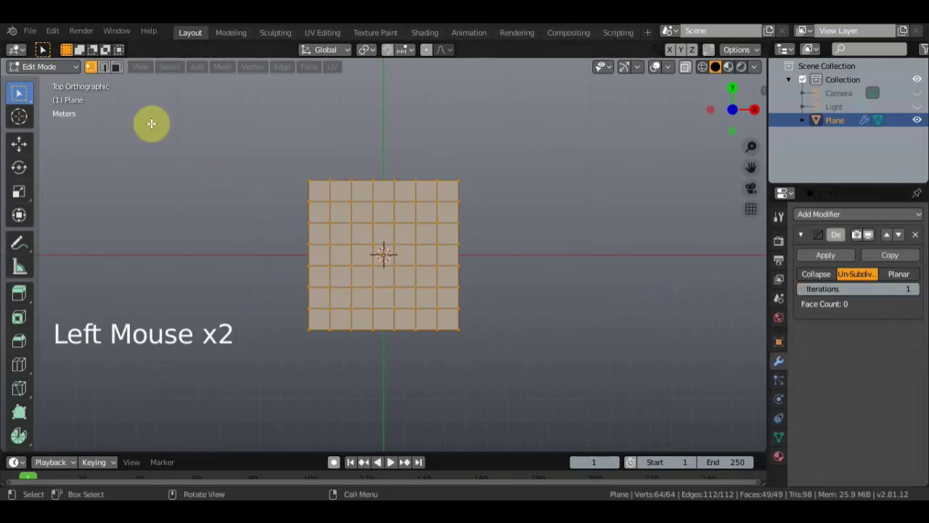
left_click(66, 71)
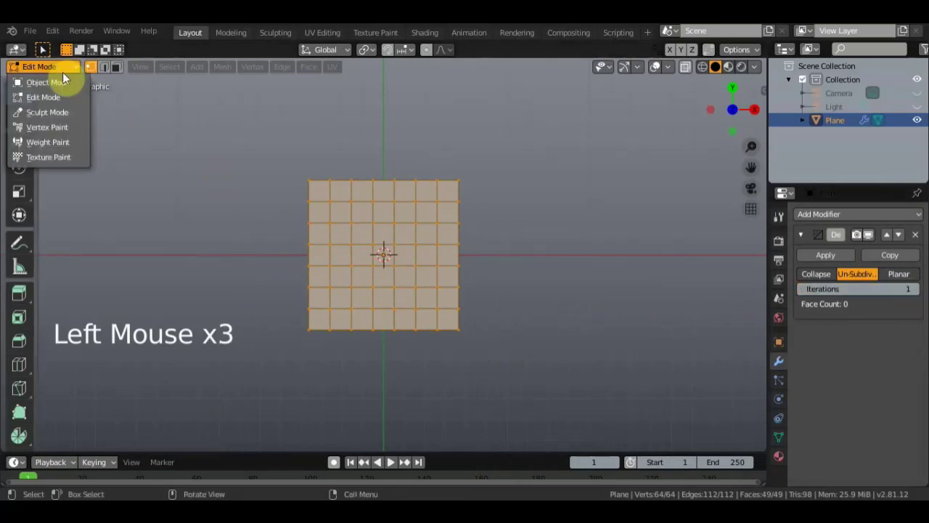
scroll("up", 3)
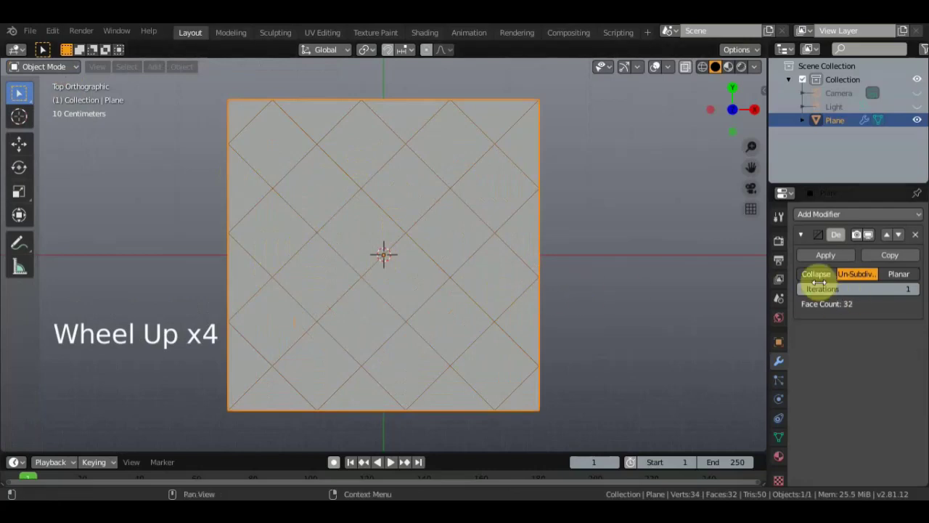
Step: Add a Wireframe modifier to the plane and inspect the lattice from above
left_click(829, 262)
left_click(840, 224)
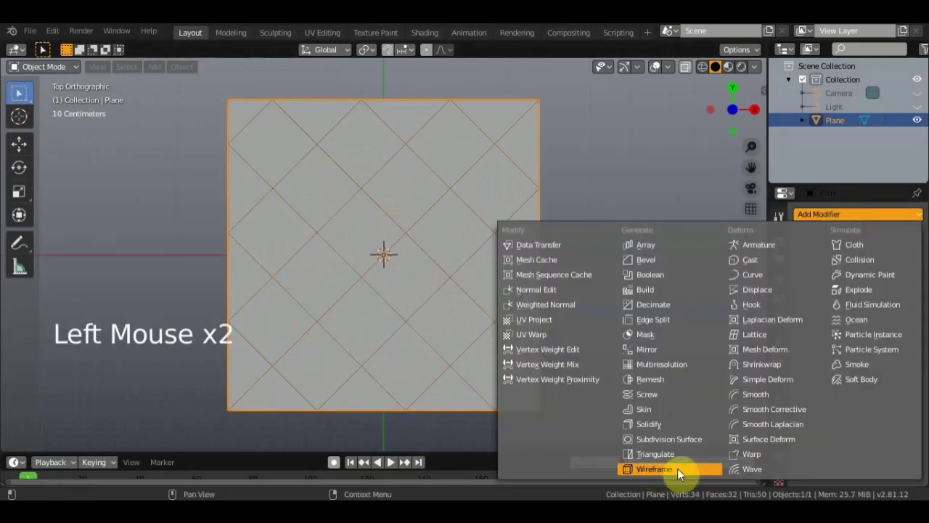
middle_click(578, 322)
scroll("down", 3)
left_click(149, 177)
middle_click(193, 161)
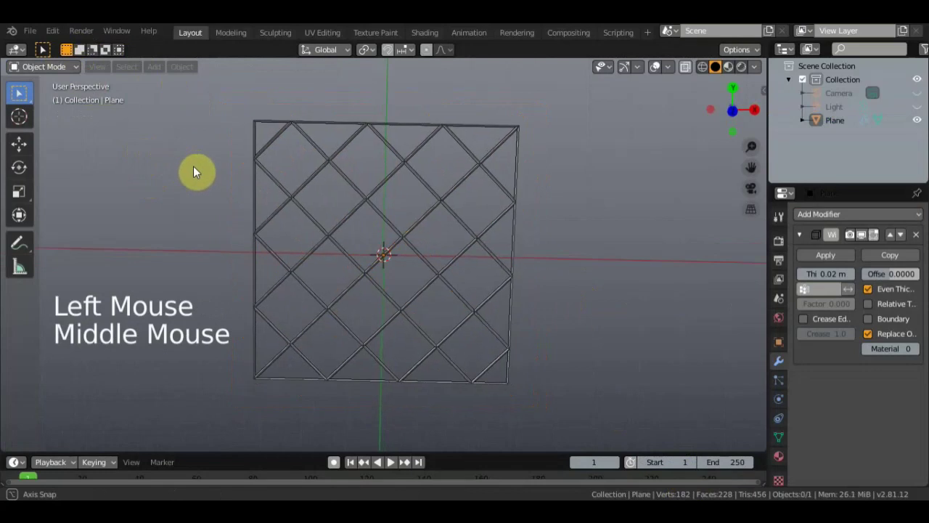
key("KP_7")
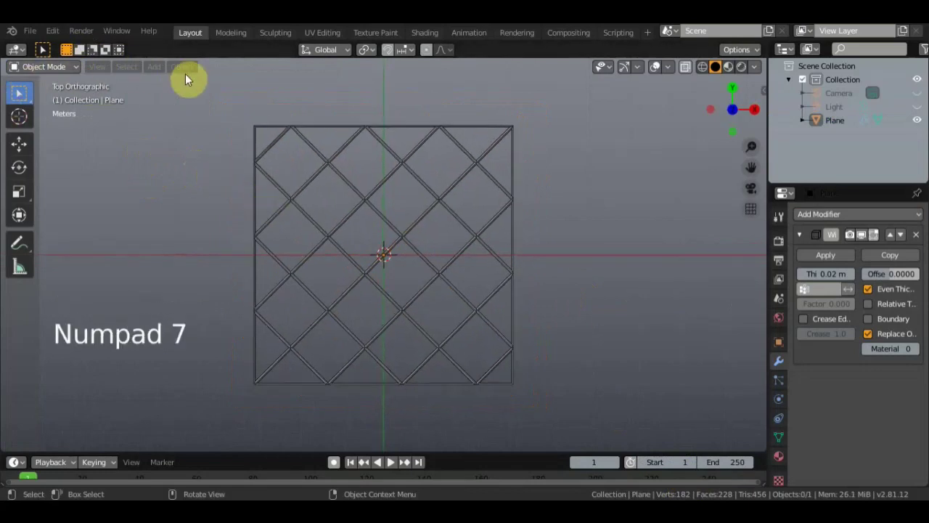
Step: Set the wireframe to 0.02 m even thickness replacing the original, then view the lattice from above
left_click(193, 66)
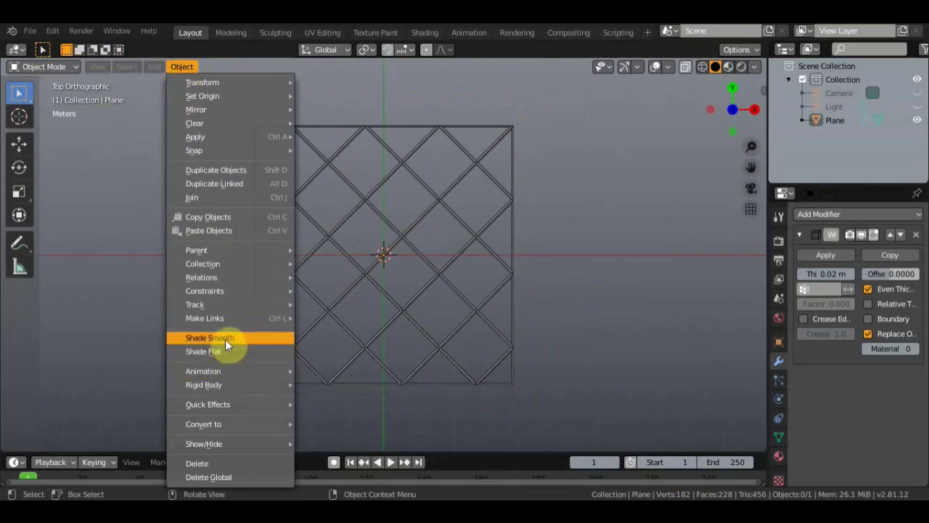
left_click(577, 402)
left_click(220, 265)
scroll("up", 3)
middle_click(477, 229)
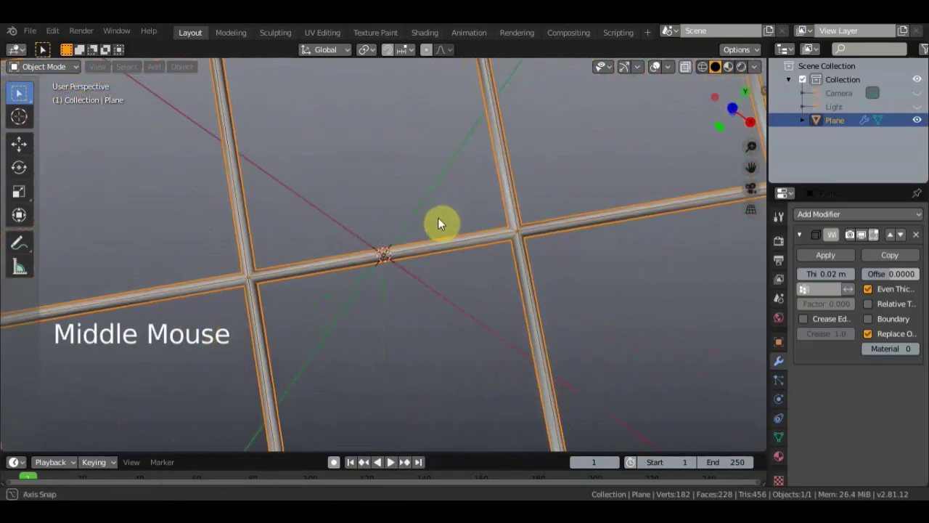
scroll("up", 3)
middle_click(440, 255)
scroll("down", 3)
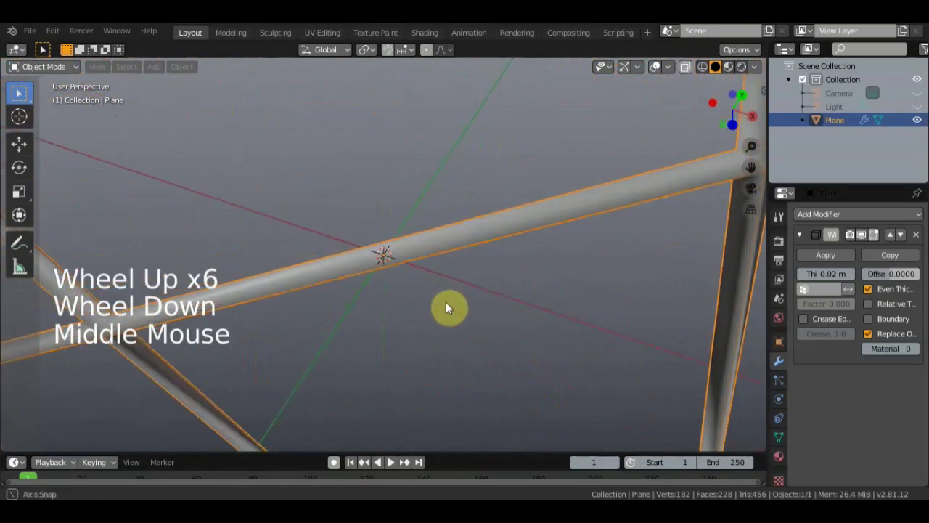
scroll("down", 3)
scroll("down", 3)
key("KP_7")
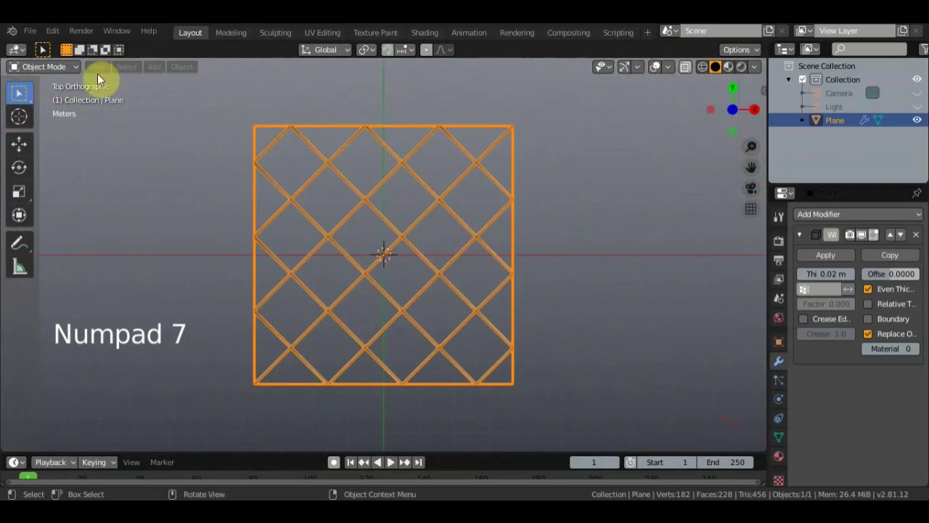
Step: Apply the Wireframe modifier as real geometry and enter Edit Mode
left_click(828, 263)
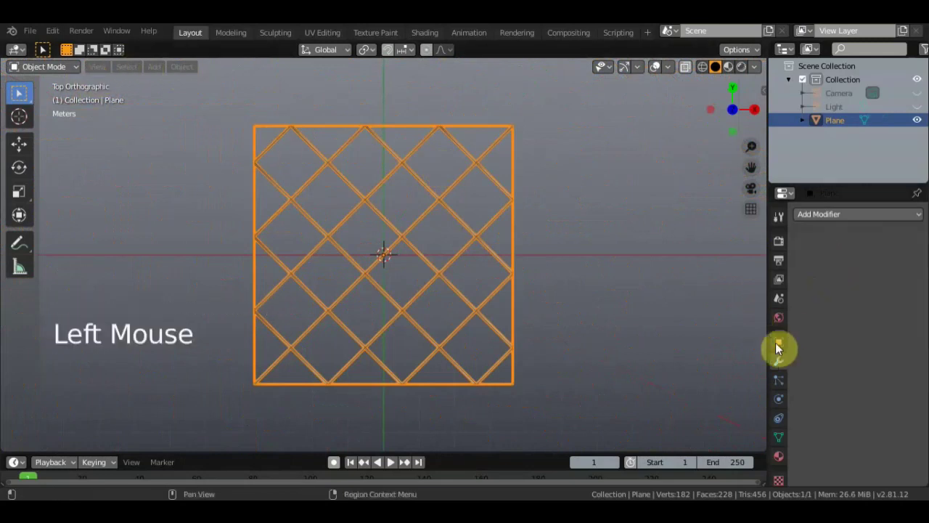
scroll("up", 3)
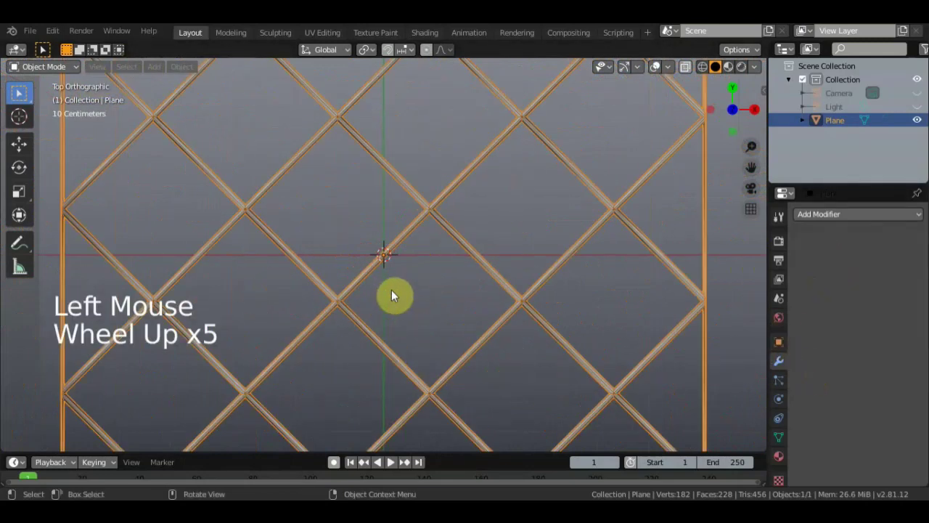
scroll("down", 3)
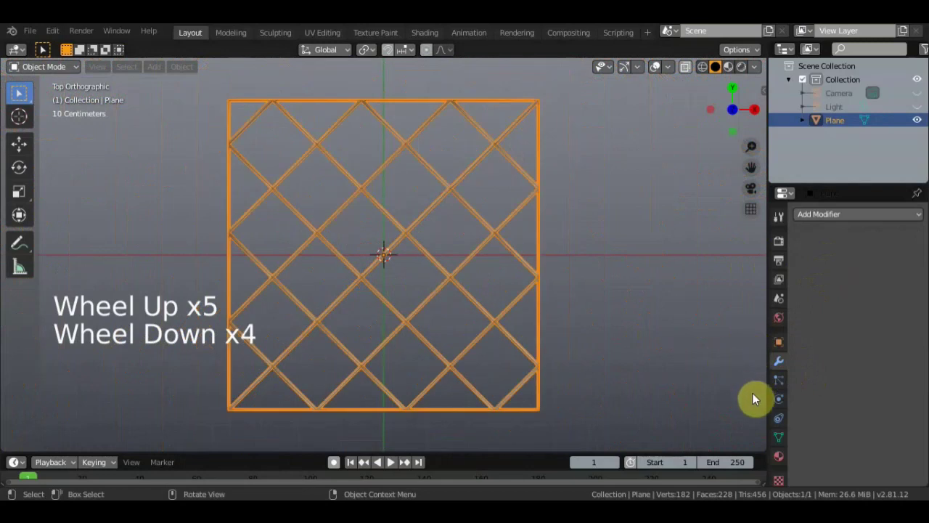
scroll("down", 3)
left_click(79, 73)
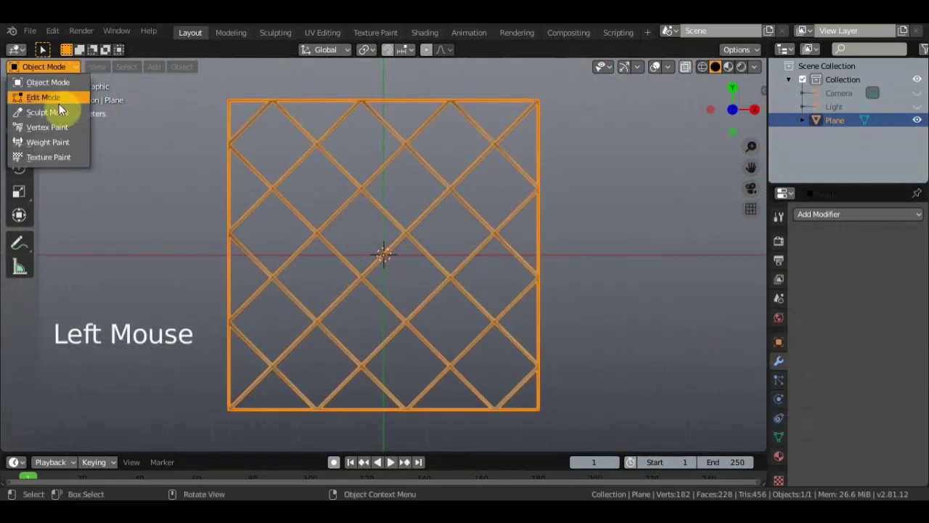
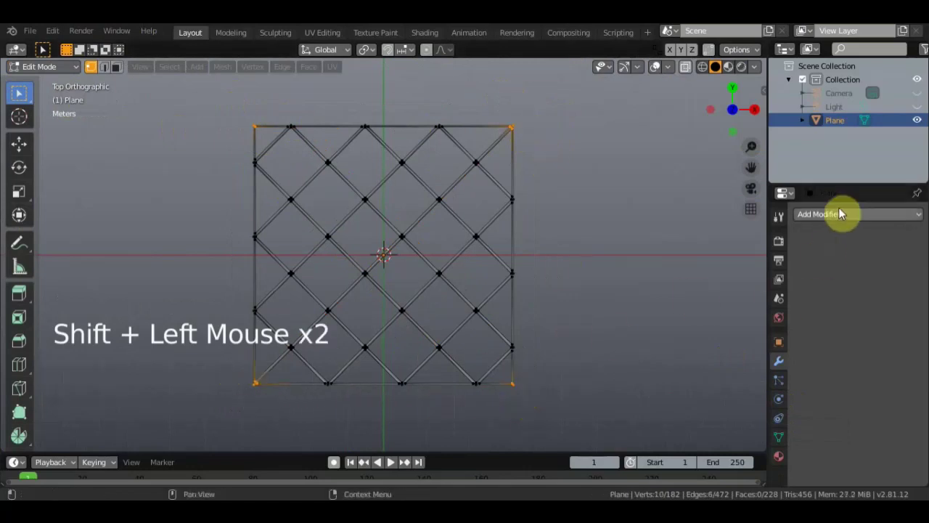
Step: Add Cloth physics to the lattice and expand its Shape settings
left_click(778, 406)
left_click(864, 267)
scroll("down", 3)
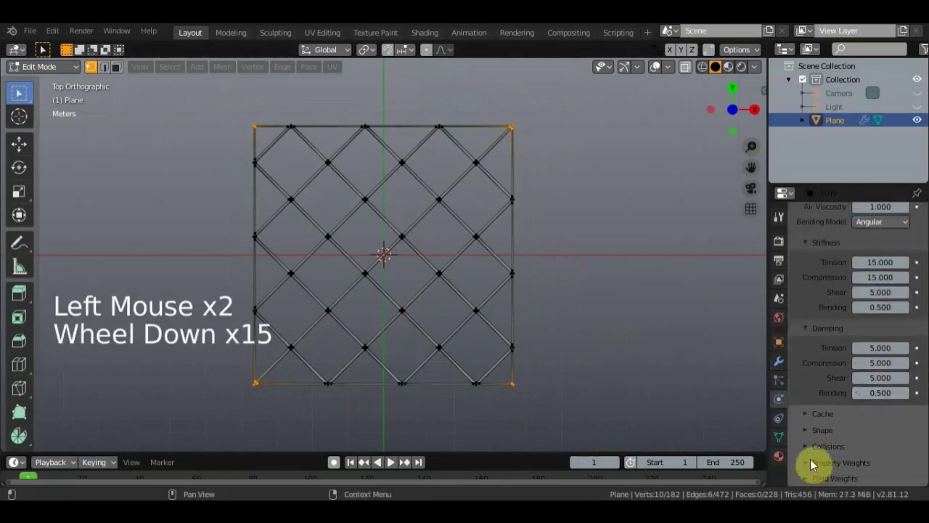
scroll("down", 3)
left_click(815, 435)
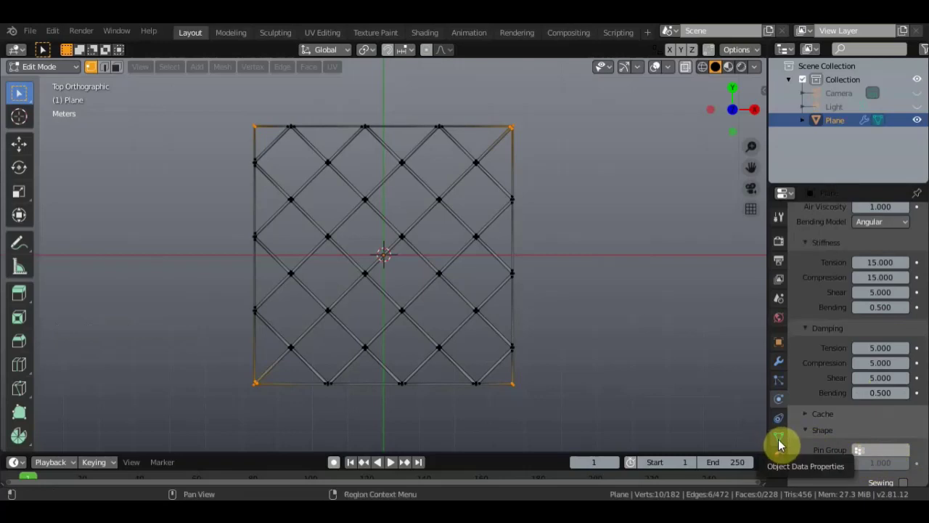
Step: Create vertex group 'Group' from the selected corner vertices and set it as the cloth Pin Group
left_click(783, 445)
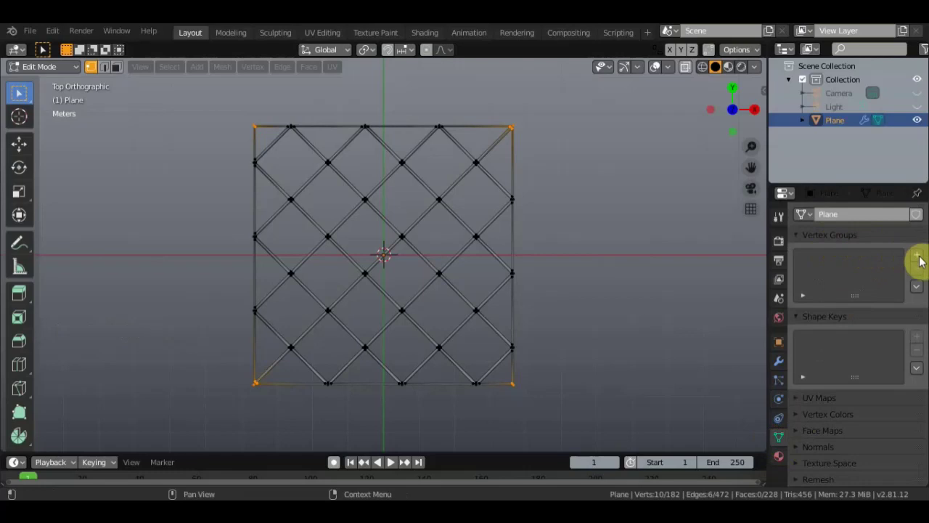
left_click(921, 261)
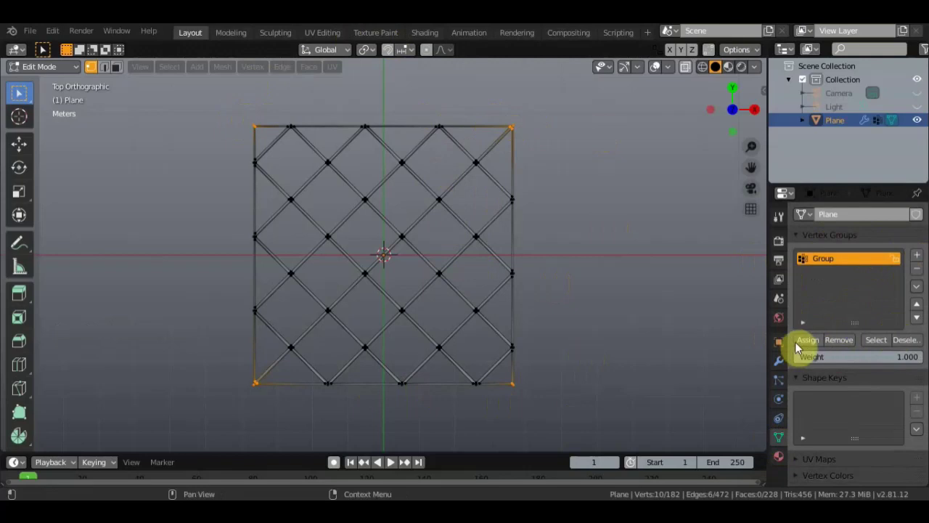
left_click(863, 321)
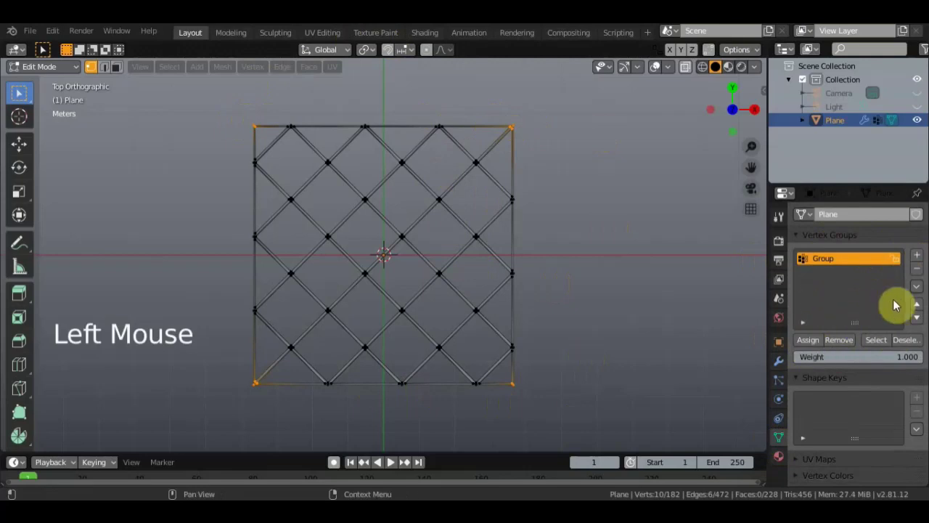
left_click(778, 404)
left_click(885, 455)
scroll("up", 3)
Step: Return to Object Mode and play the cloth simulation to see the lattice sag
middle_click(390, 464)
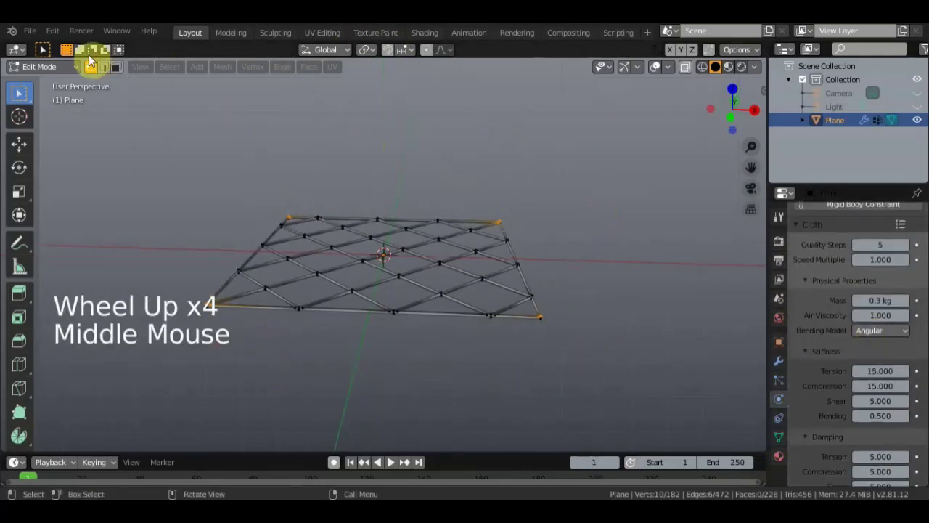
left_click(71, 66)
middle_click(332, 204)
scroll("up", 3)
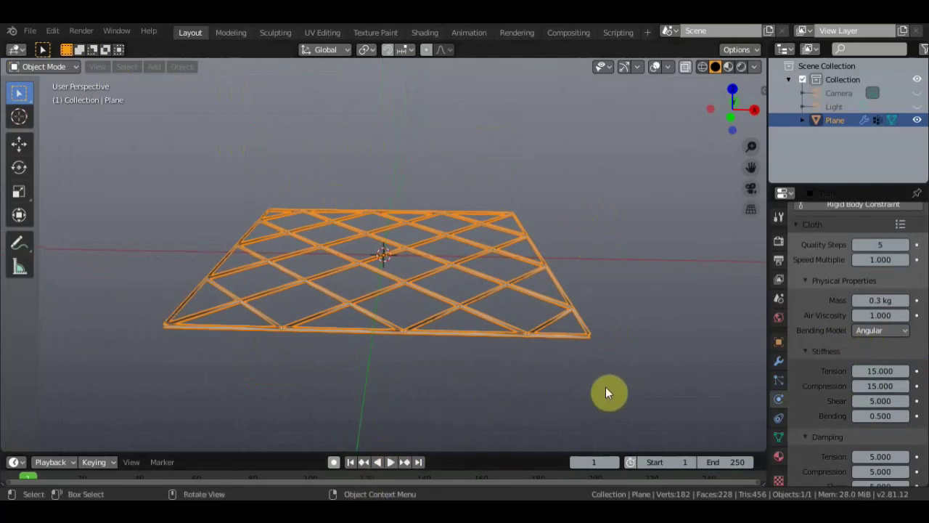
key("space")
key("space")
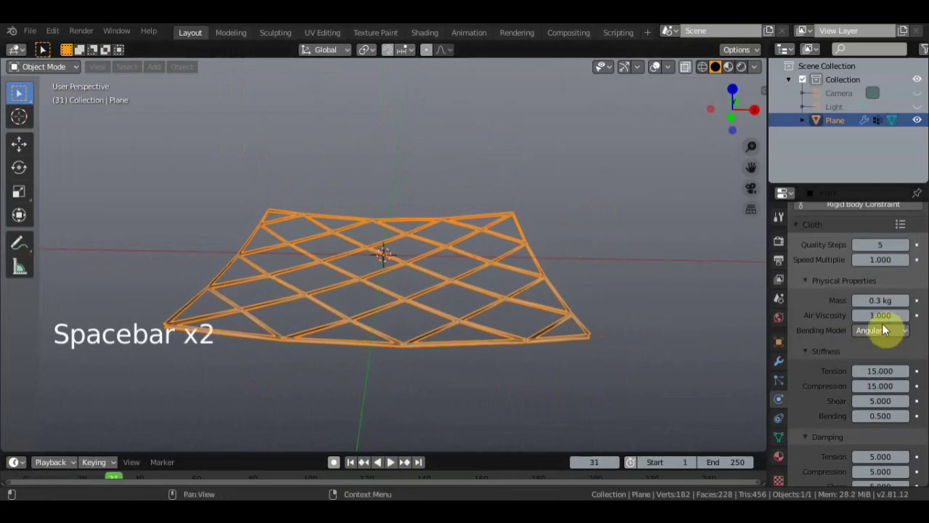
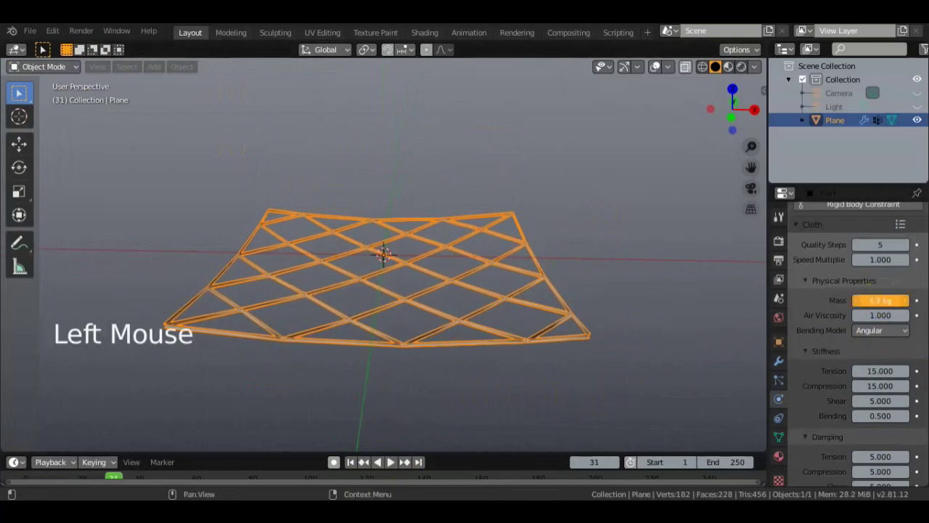
Step: Set the cloth mass to 6.2 kg and replay the simulation
key("space")
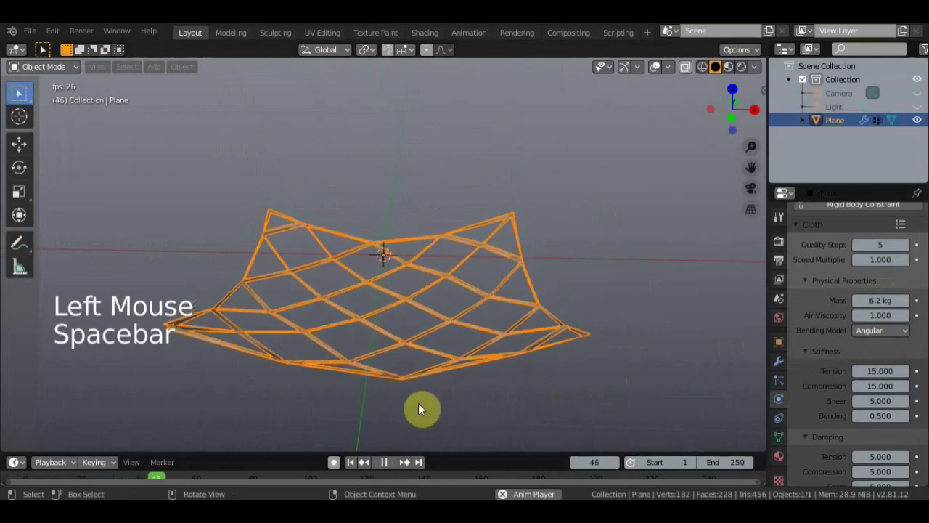
key("space")
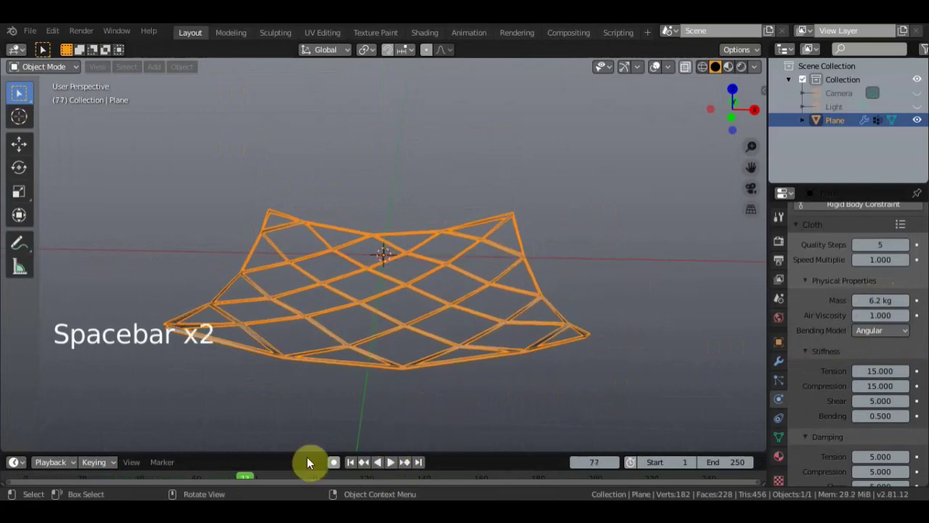
Step: Rewind to the start, replay the cloth simulation, stop it and return to frame 0
left_click(247, 480)
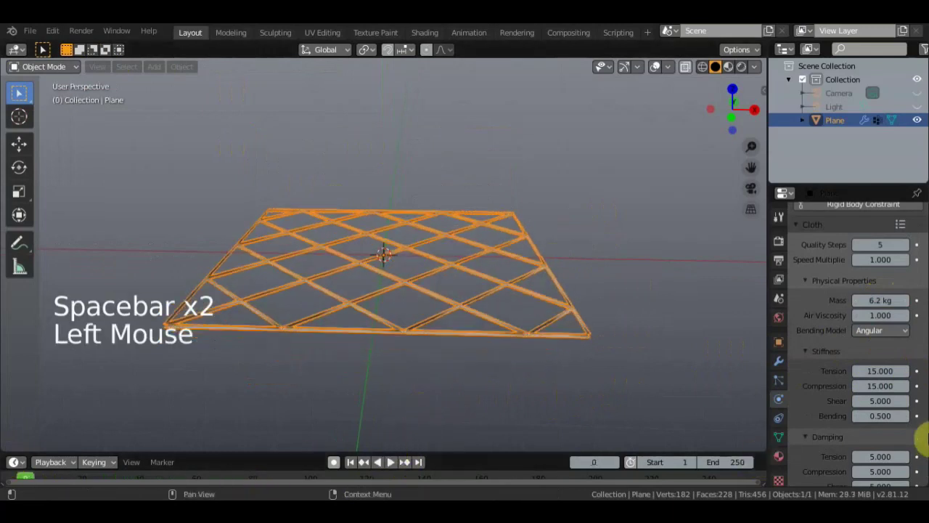
left_click(538, 445)
key("space")
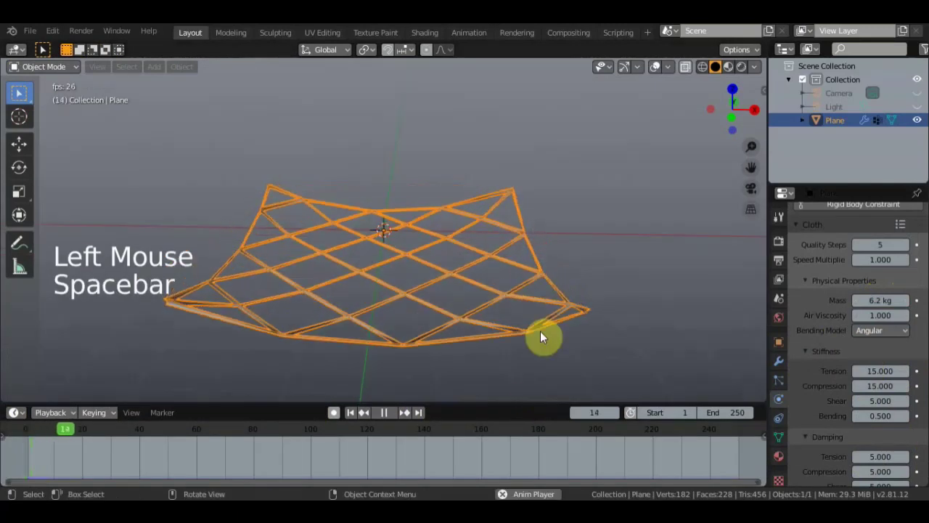
key("space")
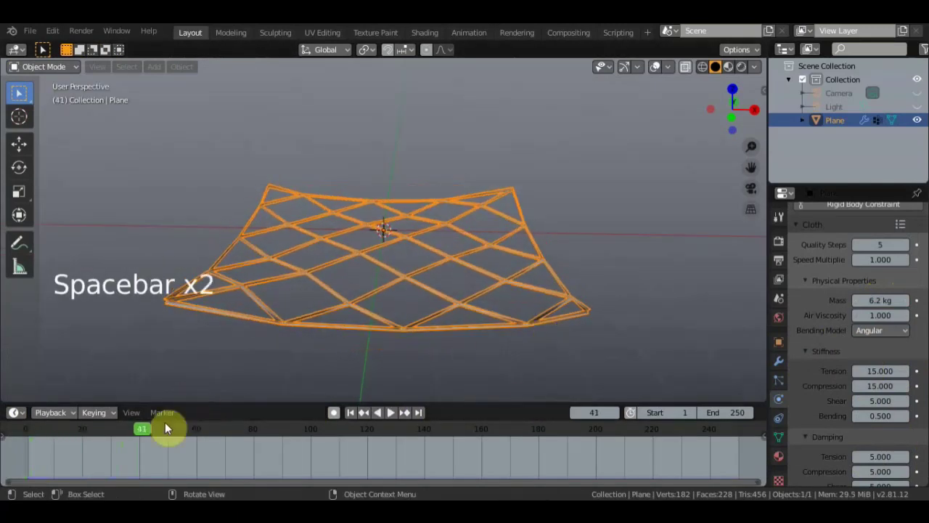
left_click(90, 431)
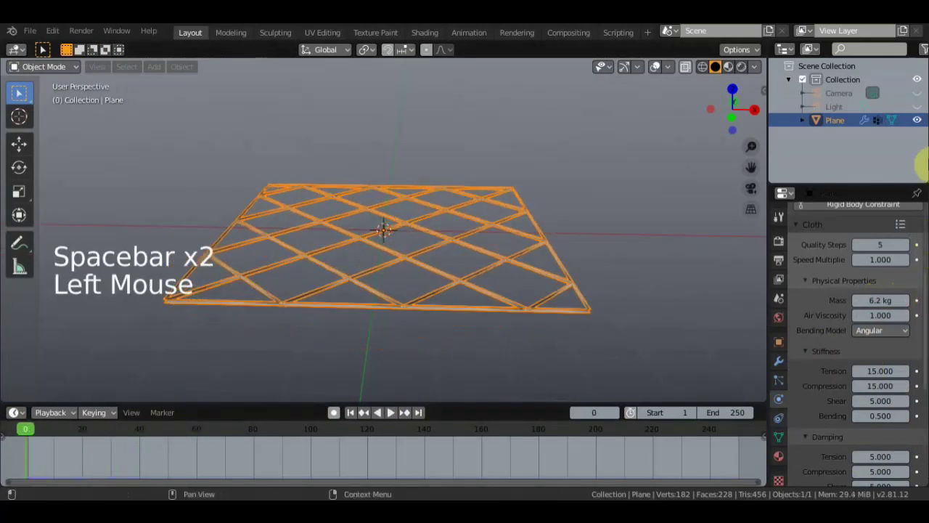
Step: Orbit and zoom out to look down on the flat lattice
middle_click(603, 348)
scroll("down", 3)
scroll("down", 3)
scroll("down", 3)
middle_click(595, 277)
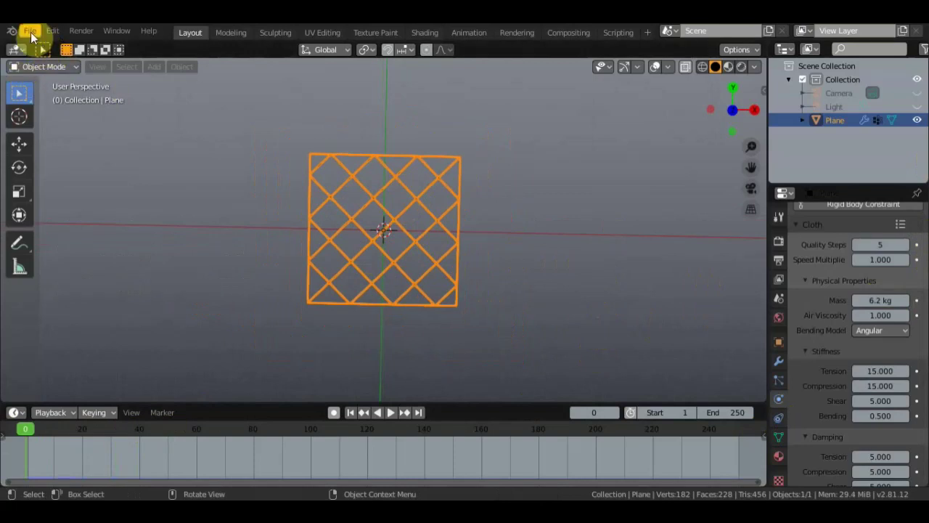
left_click(33, 36)
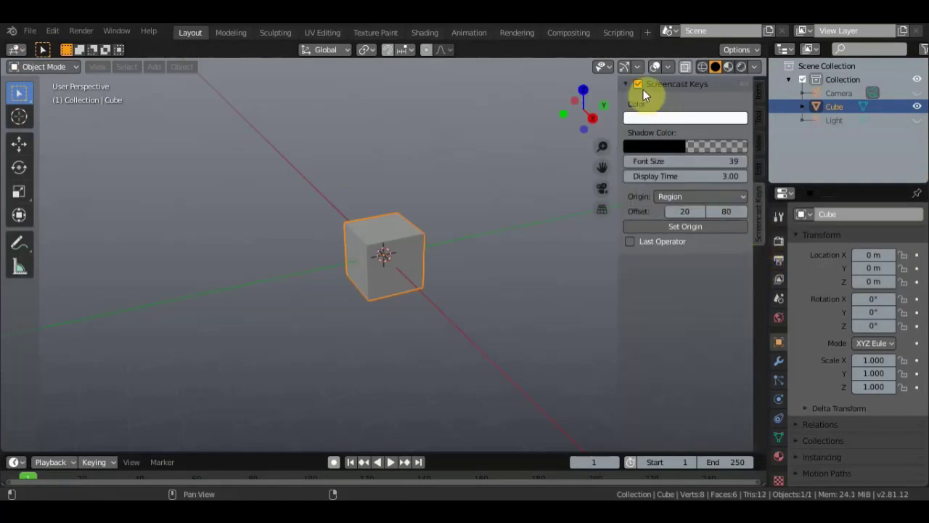
key("n")
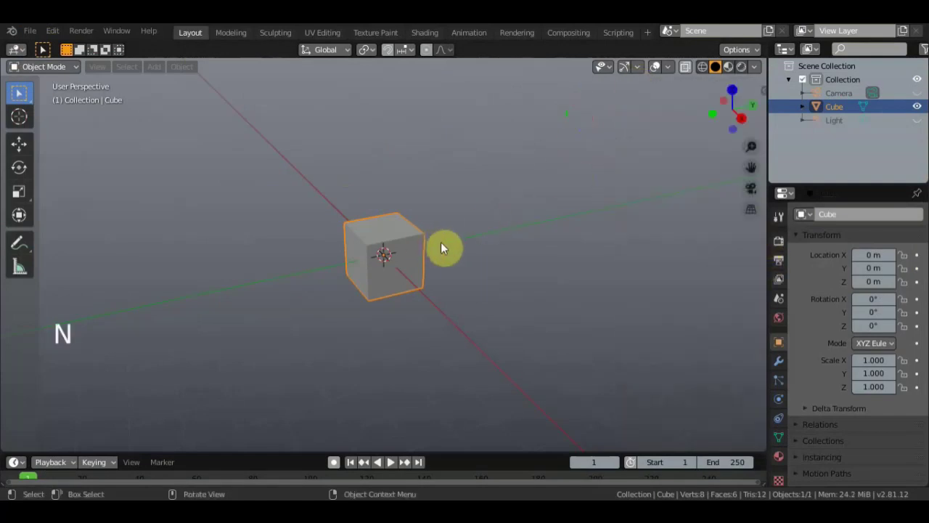
scroll("up", 3)
key("KP_1")
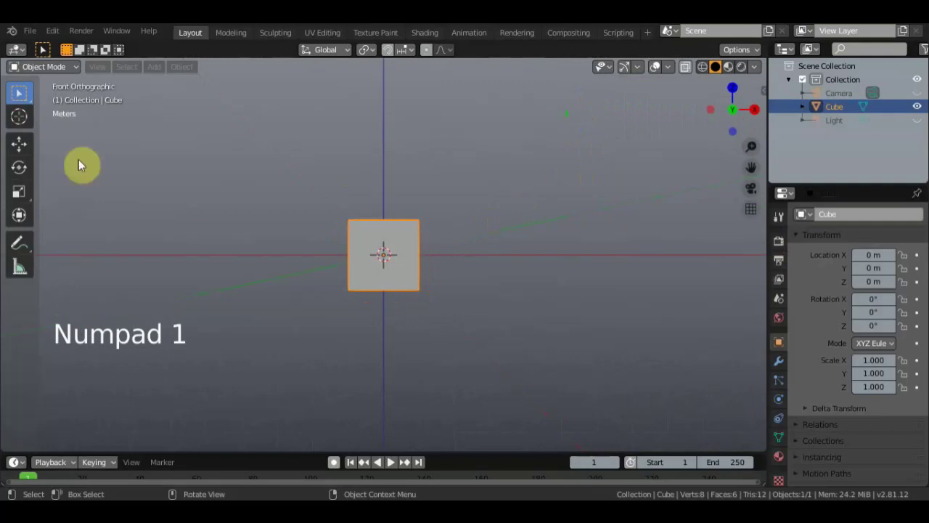
Step: Scale the cube to 3.224 by 1.429 by 1.429 and raise it to 1.4542 m above the ground line
left_click(22, 226)
left_click(427, 260)
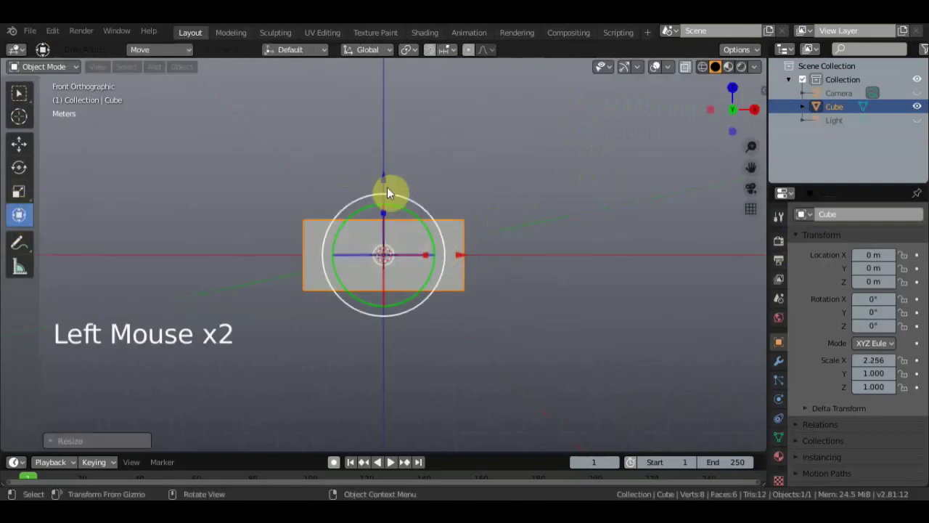
left_click(388, 186)
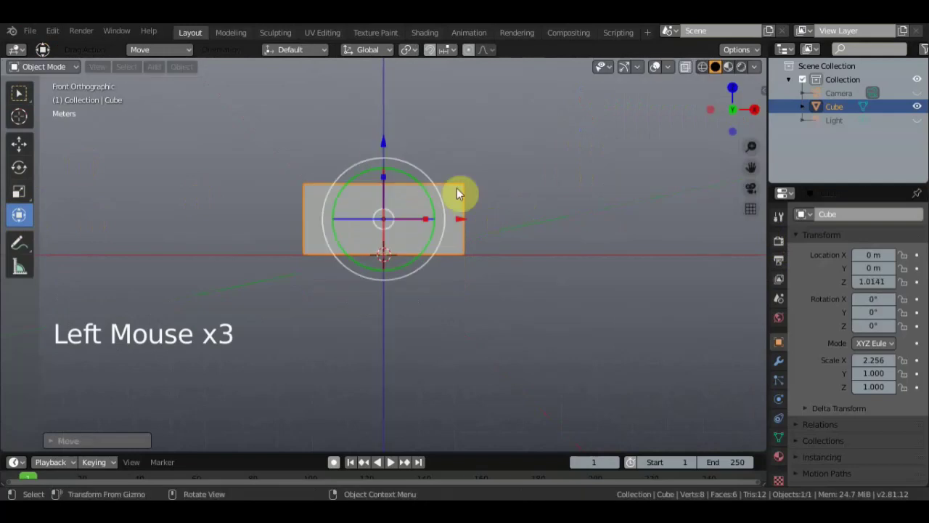
key("s")
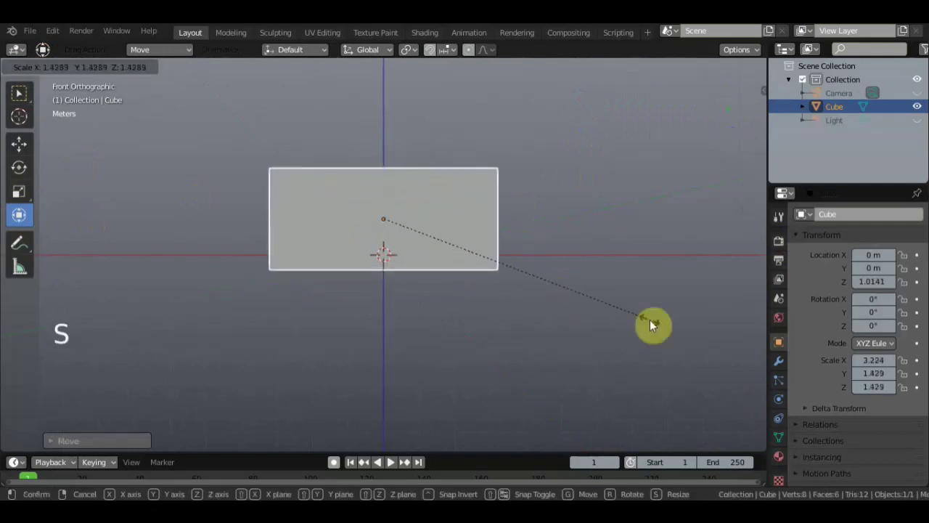
left_click(384, 147)
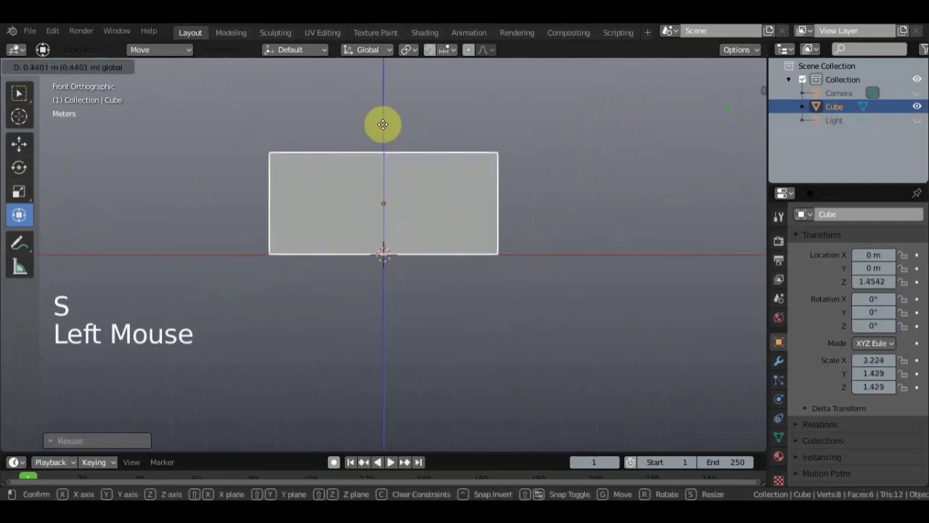
left_click(20, 105)
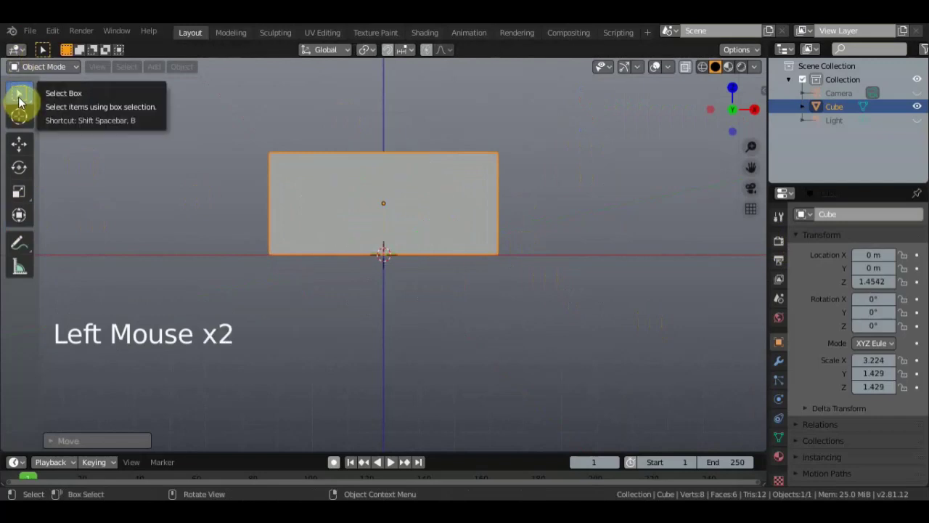
Step: Delete the box's right end face and its bottom face, leaving a four-faced open shell
left_click(77, 75)
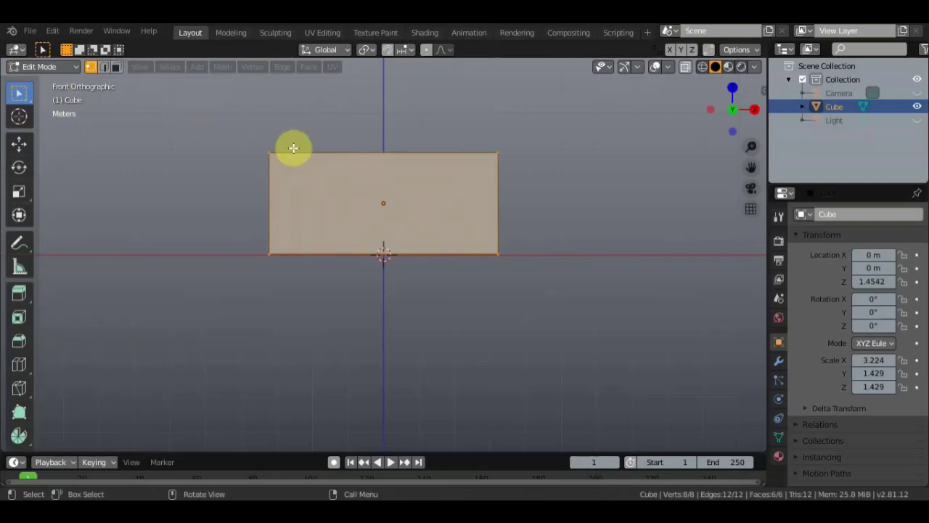
middle_click(19, 91)
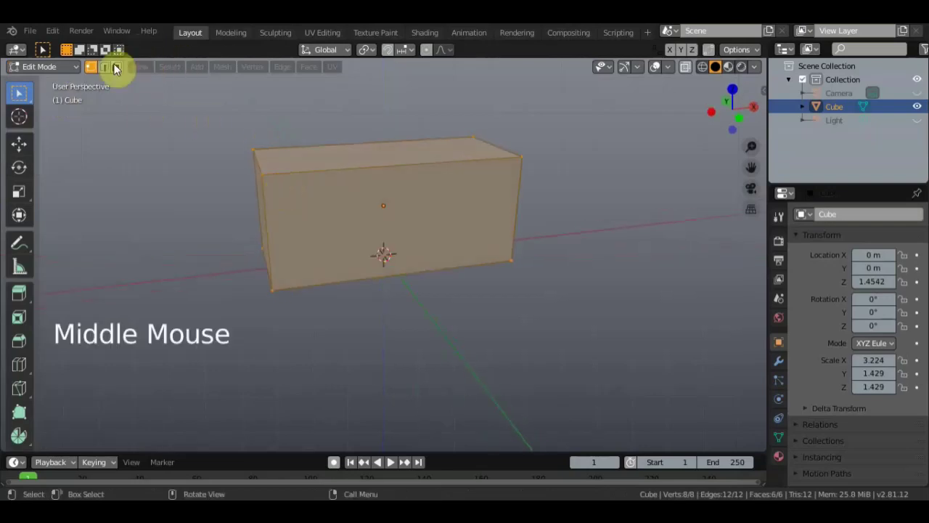
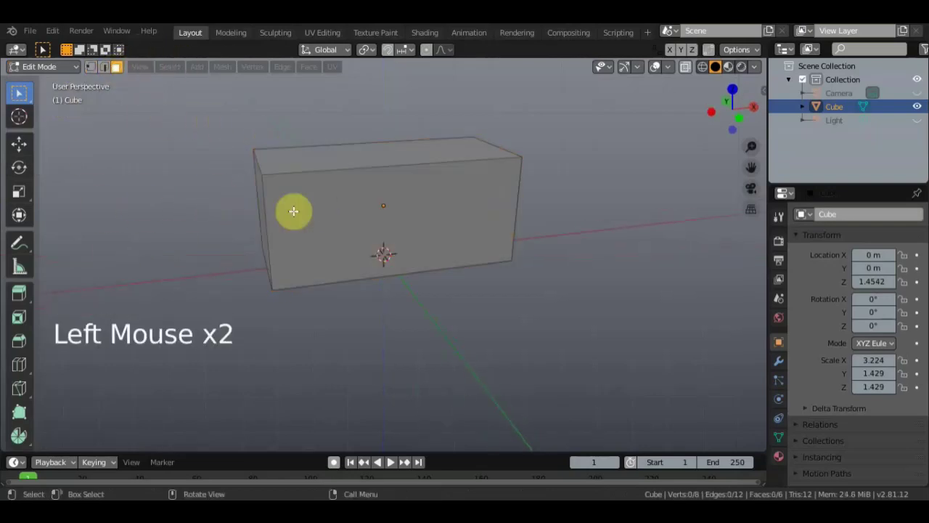
left_click(115, 70)
key("Delete")
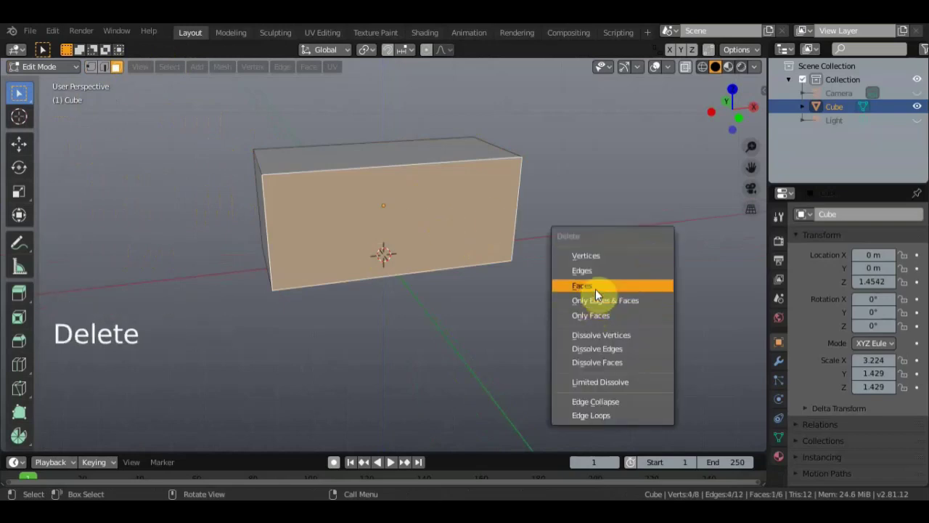
left_click(116, 69)
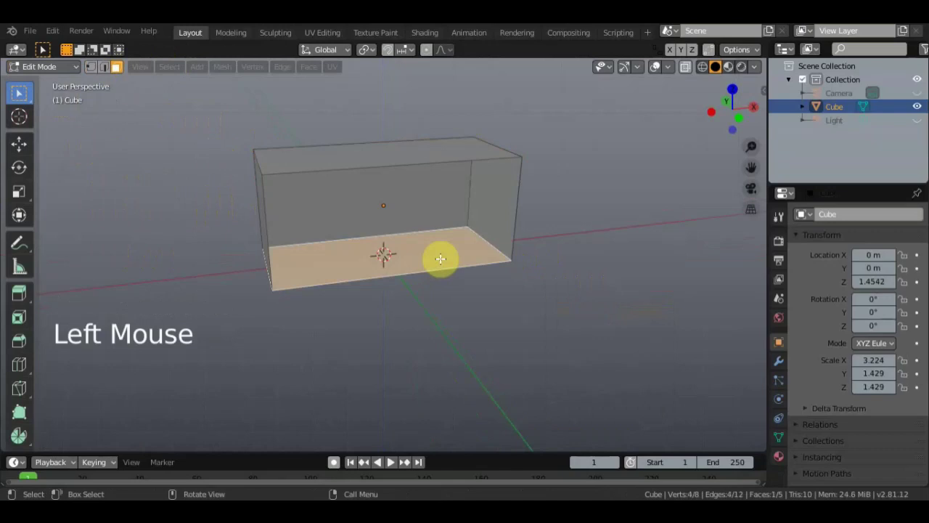
key("Delete")
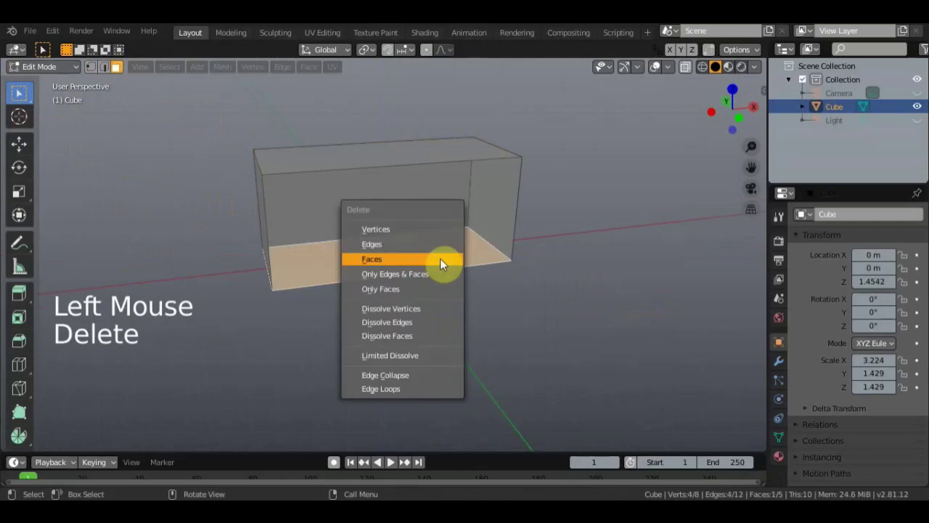
middle_click(116, 69)
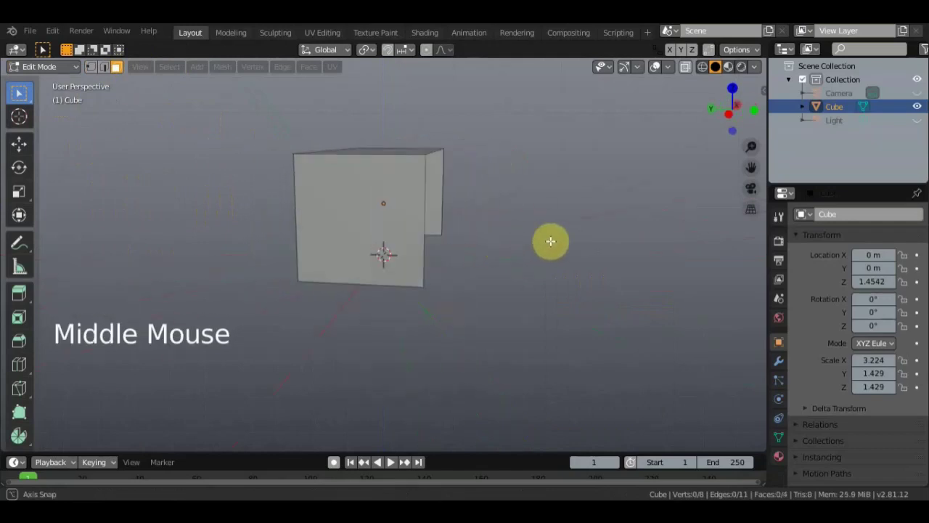
Step: Shift the top vertices sideways about 0.67 m so the shell's walls lean at an angle
left_click(93, 72)
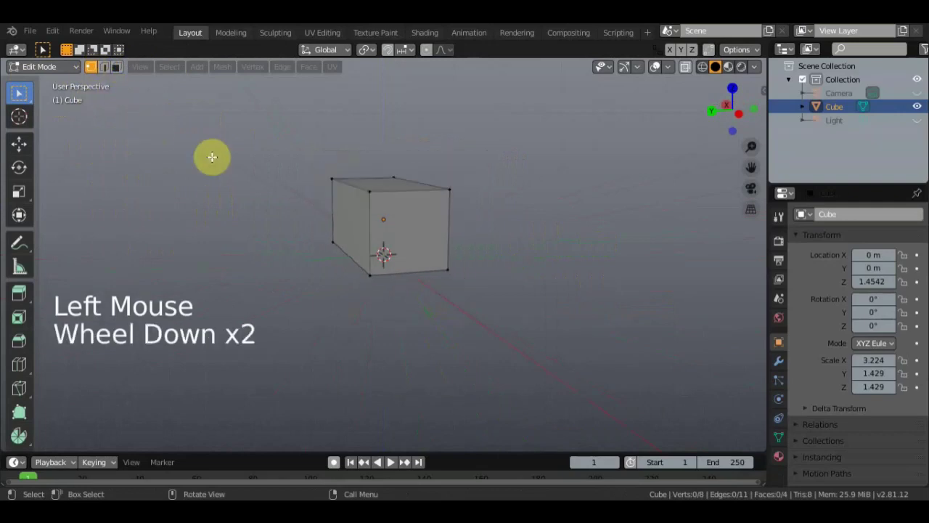
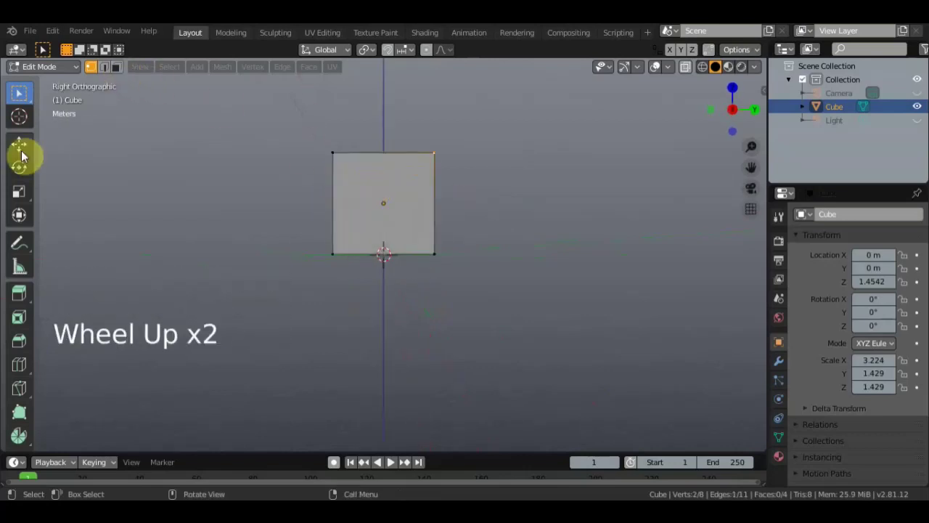
left_click(28, 224)
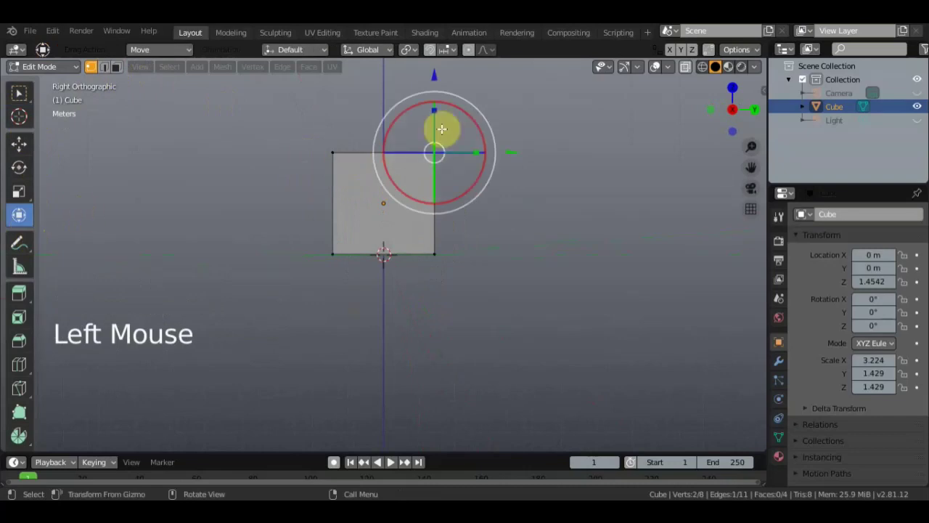
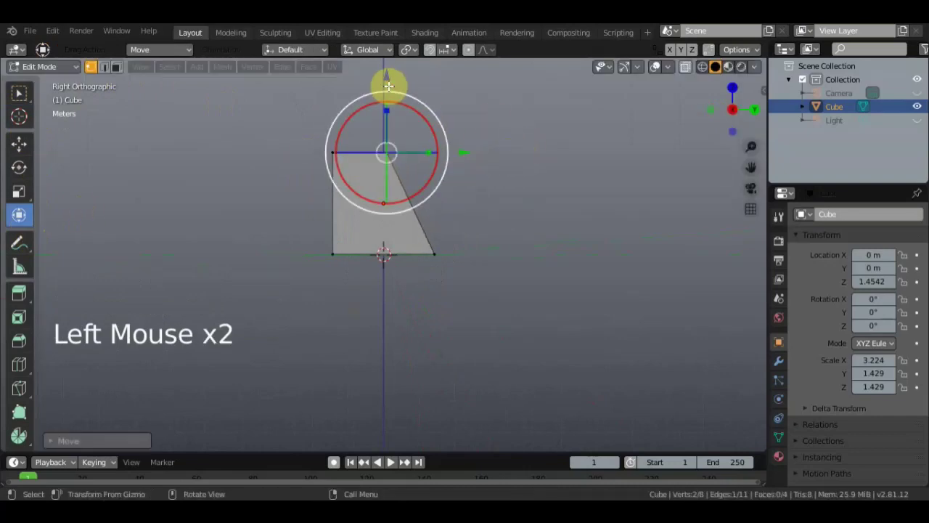
left_click(388, 74)
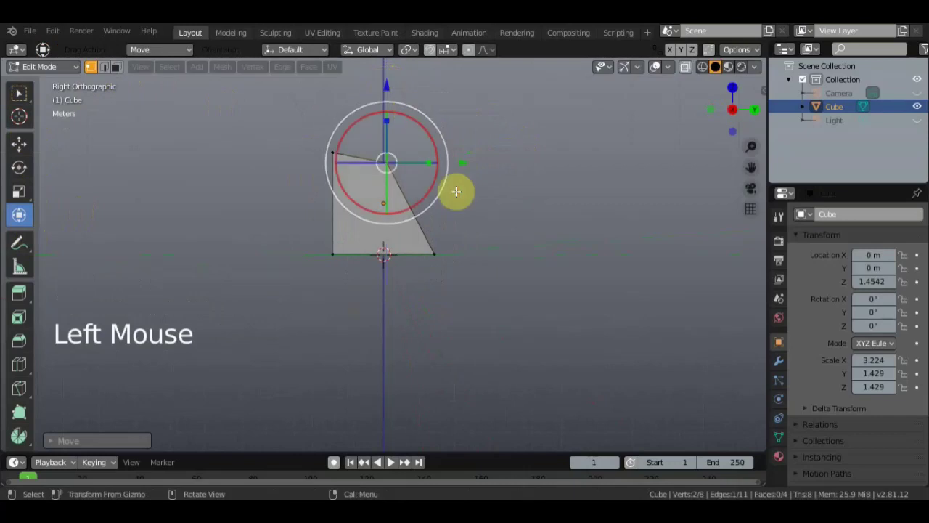
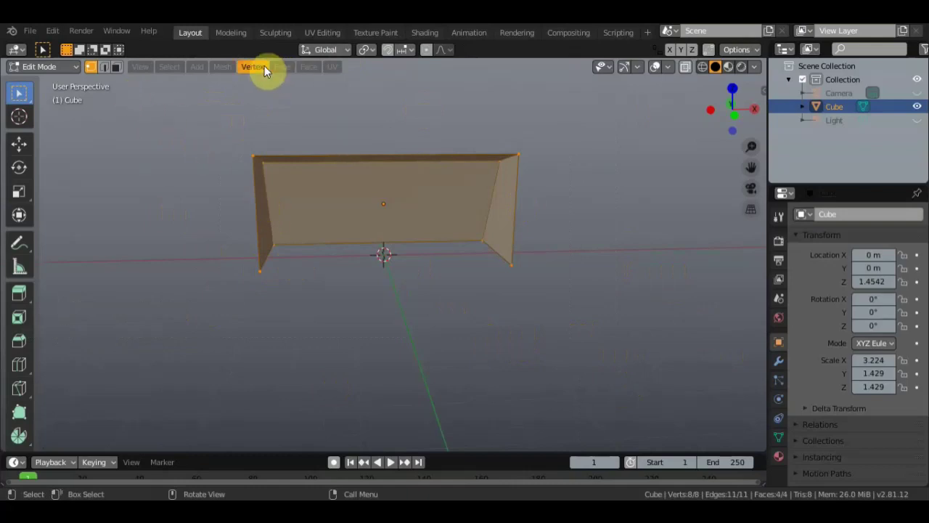
Step: Subdivide the whole shell with extra cuts into a dense grid of about 400 faces
left_click(285, 72)
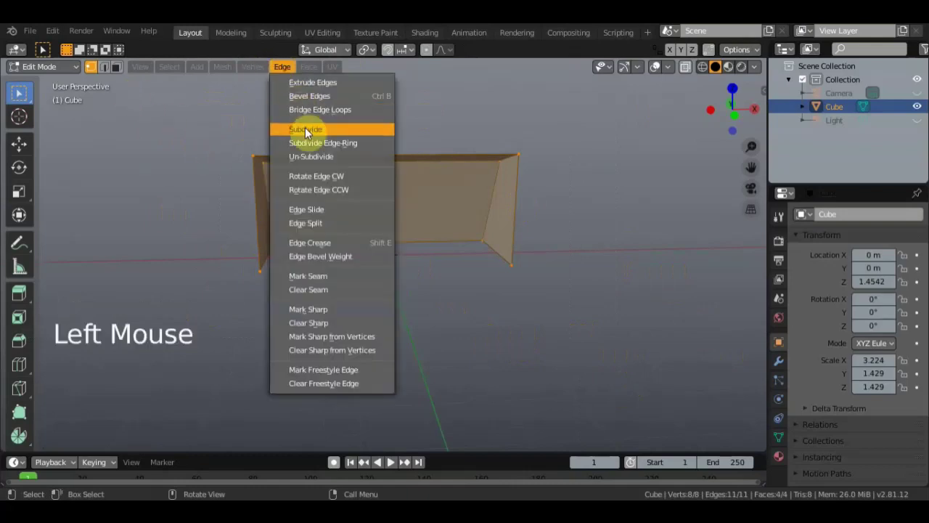
left_click(58, 446)
left_click(225, 355)
left_click(224, 355)
double_click(224, 355)
left_click(224, 355)
left_click(225, 356)
scroll("up", 3)
scroll("down", 3)
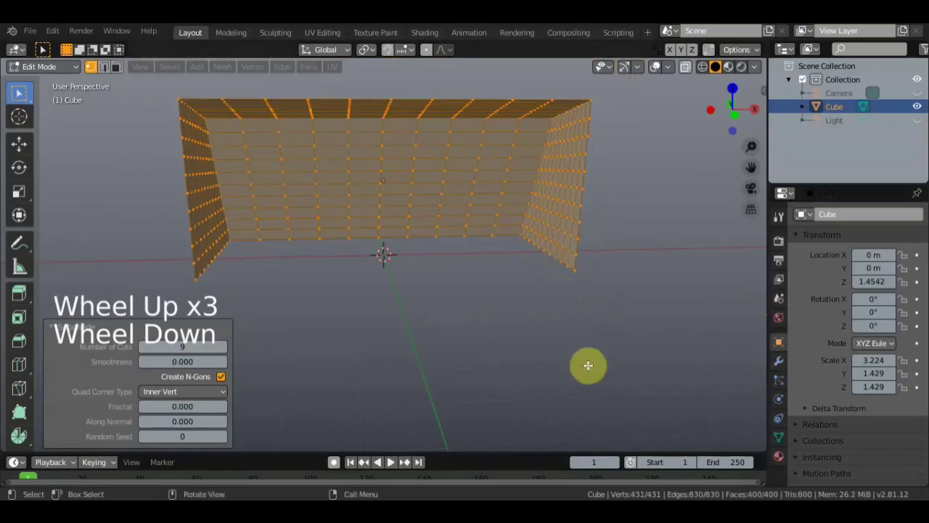
Step: Go to the object's modifier settings to add a modifier
left_click(783, 368)
left_click(851, 219)
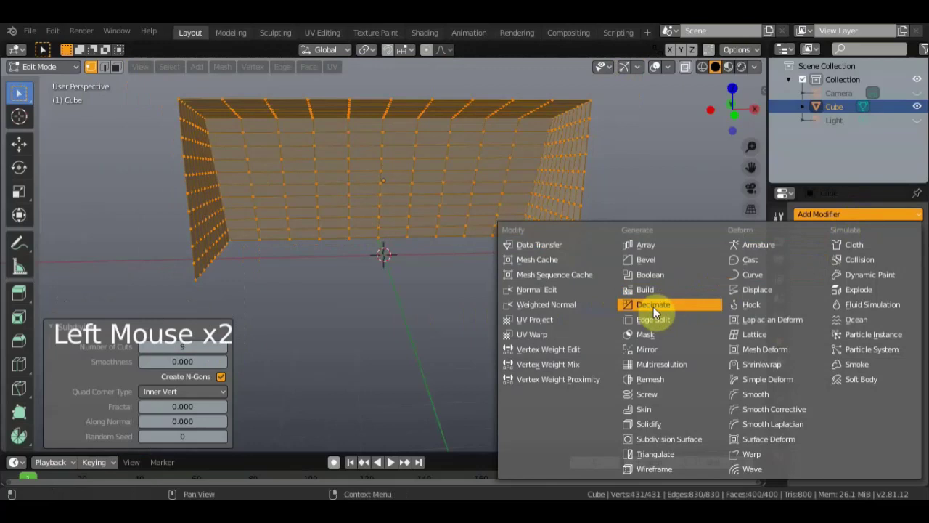
Step: Add a Decimate modifier with 1 un-subdivide iteration and return to Object Mode
left_click(861, 280)
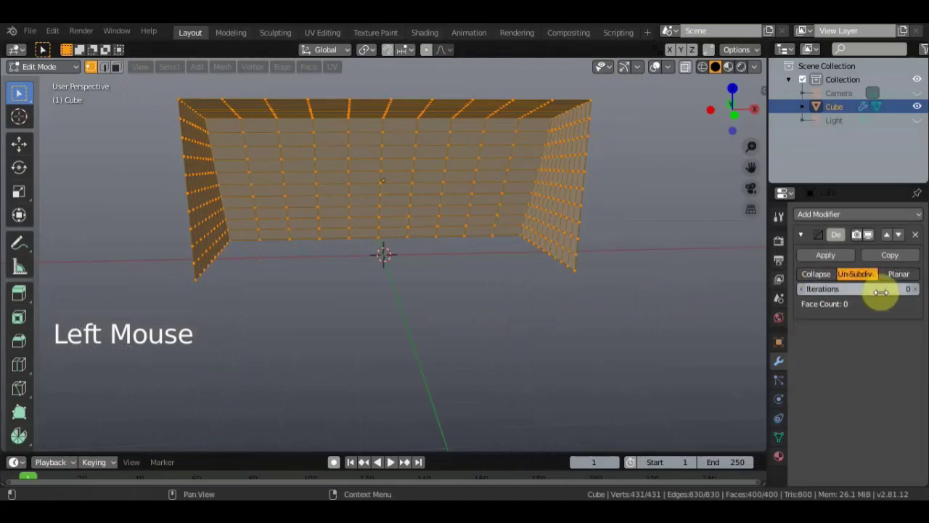
left_click(917, 294)
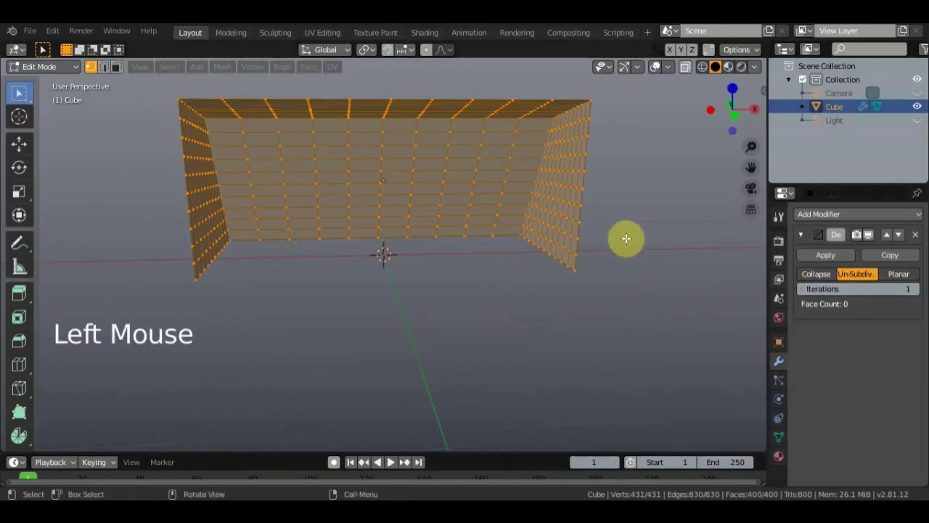
left_click(73, 72)
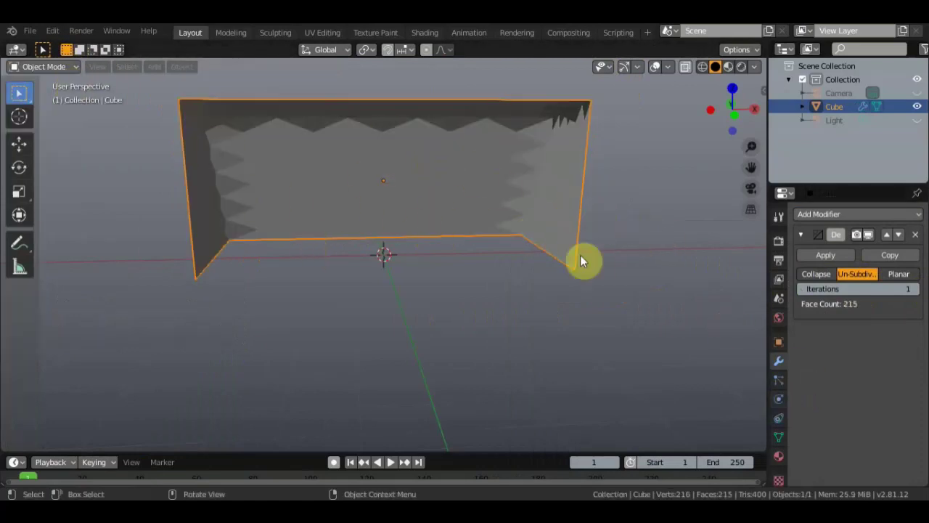
Step: Enable Wireframe and All Edges in Viewport Display, revealing the diagonal edge pattern
left_click(777, 350)
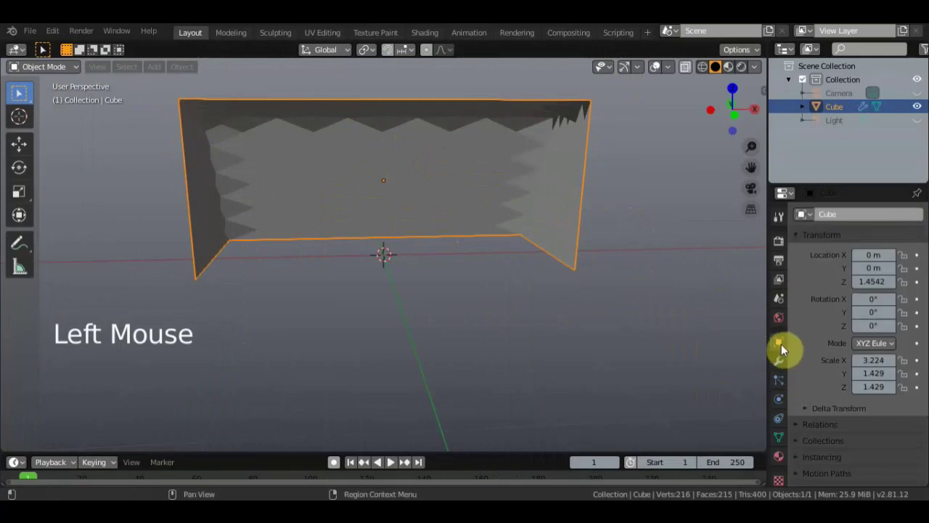
scroll("down", 3)
scroll("down", 3)
left_click(841, 471)
scroll("down", 3)
scroll("down", 3)
left_click(905, 385)
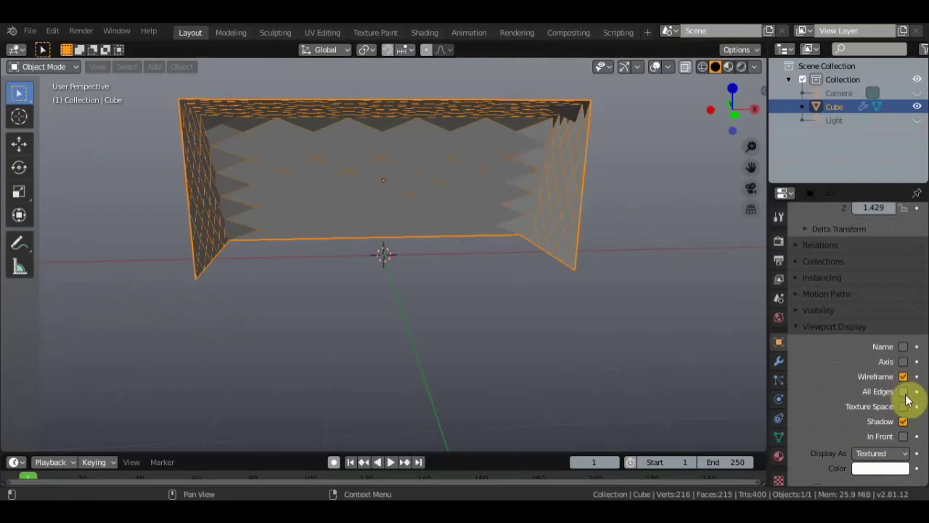
left_click(908, 396)
scroll("up", 3)
middle_click(480, 267)
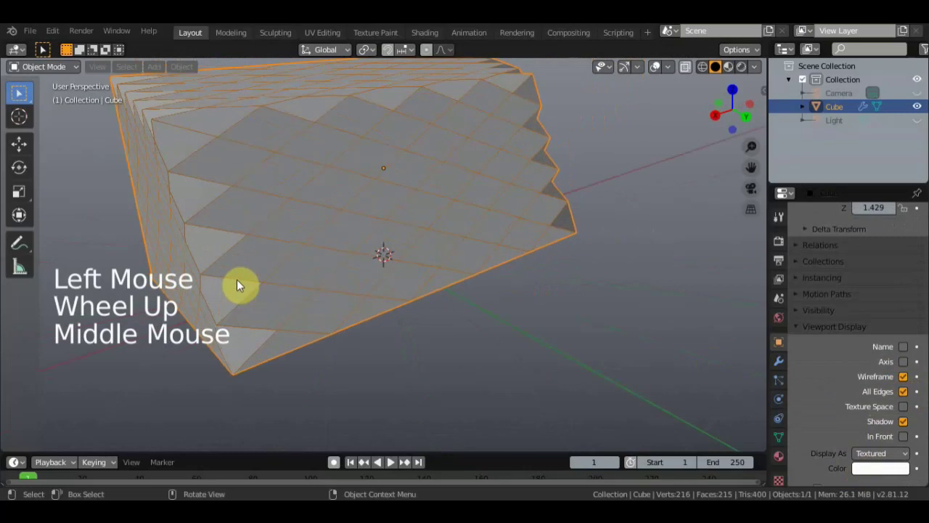
scroll("down", 3)
middle_click(418, 241)
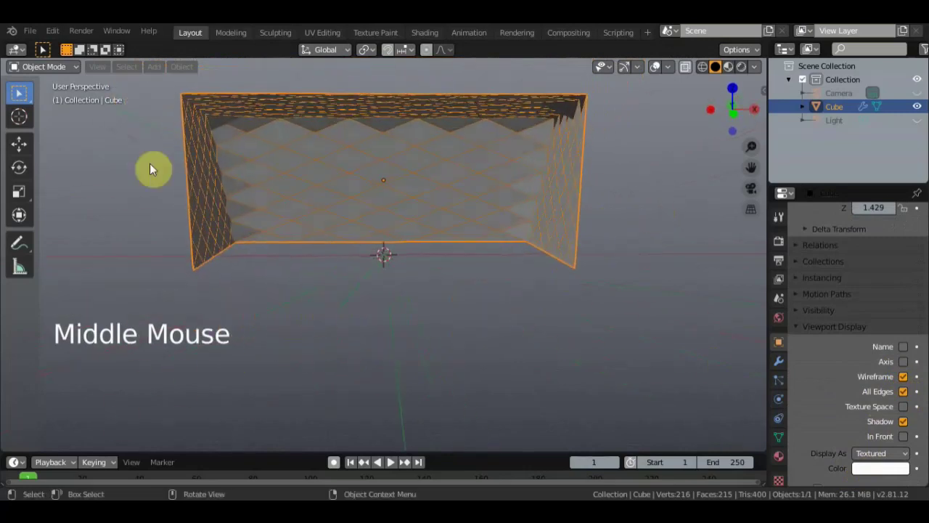
Step: Subdivide all the container's edges again to about 6,400 faces and return to its modifiers
left_click(62, 90)
left_click(283, 75)
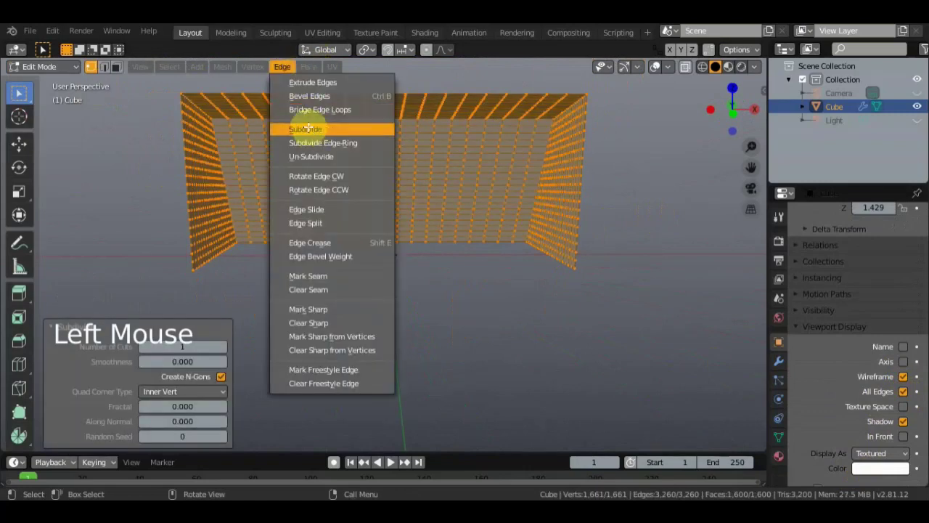
left_click(66, 75)
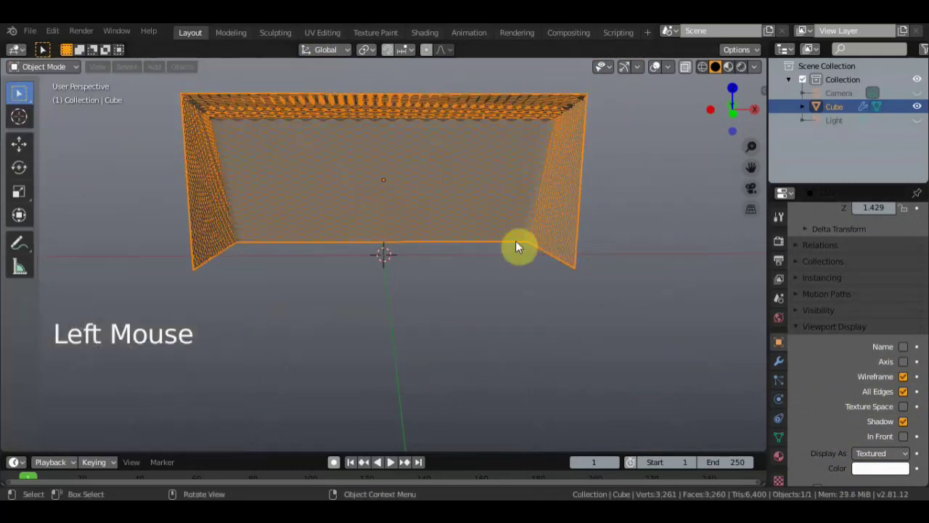
middle_click(586, 268)
scroll("up", 3)
scroll("down", 3)
scroll("down", 3)
left_click(778, 373)
left_click(815, 258)
Step: Add a Wireframe modifier with 0.003 m thickness and apply it permanently
left_click(825, 222)
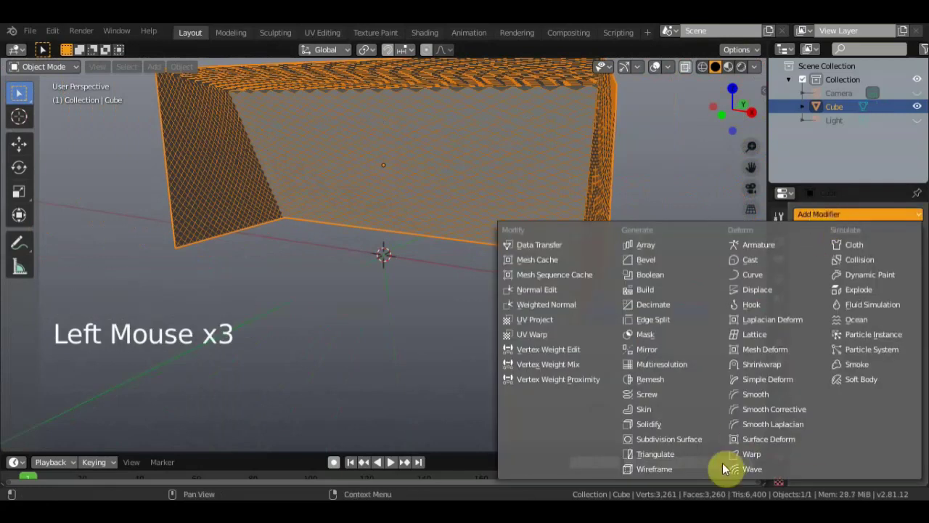
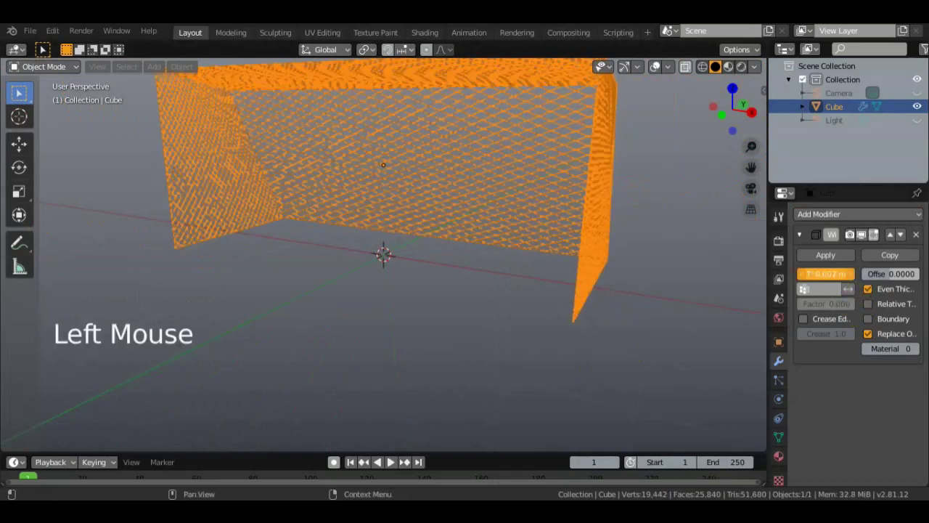
scroll("up", 3)
scroll("down", 3)
scroll("up", 3)
scroll("down", 3)
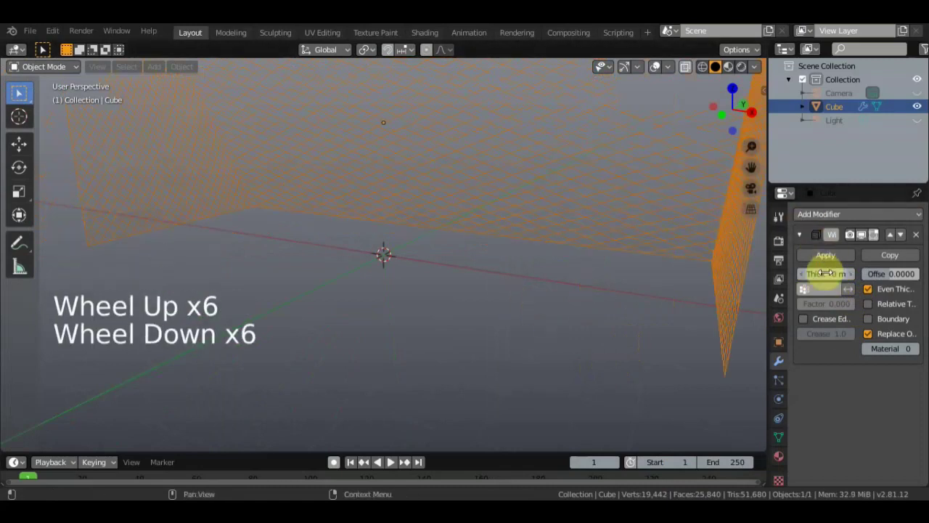
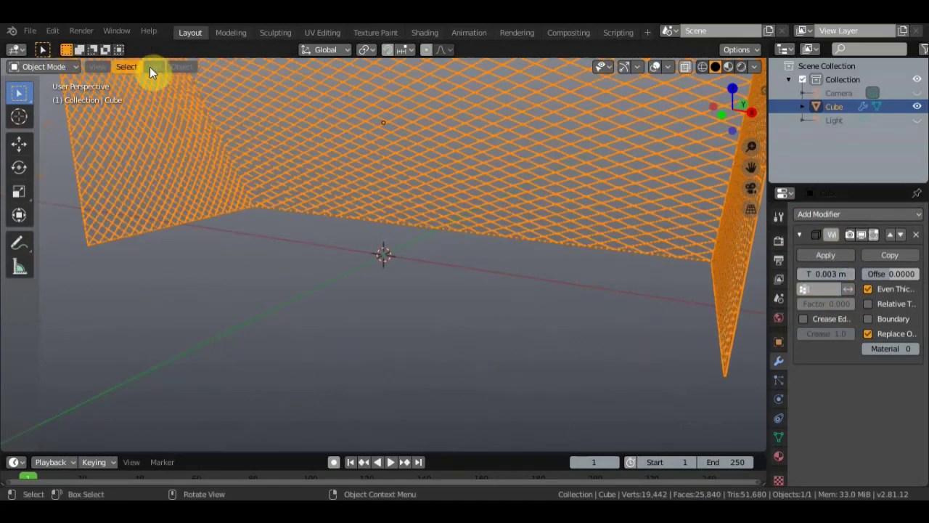
left_click(186, 69)
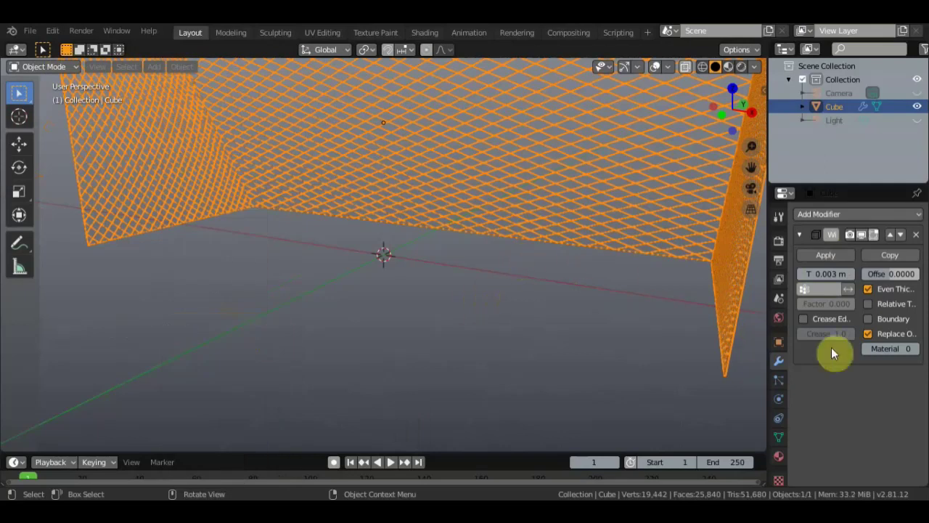
left_click(832, 257)
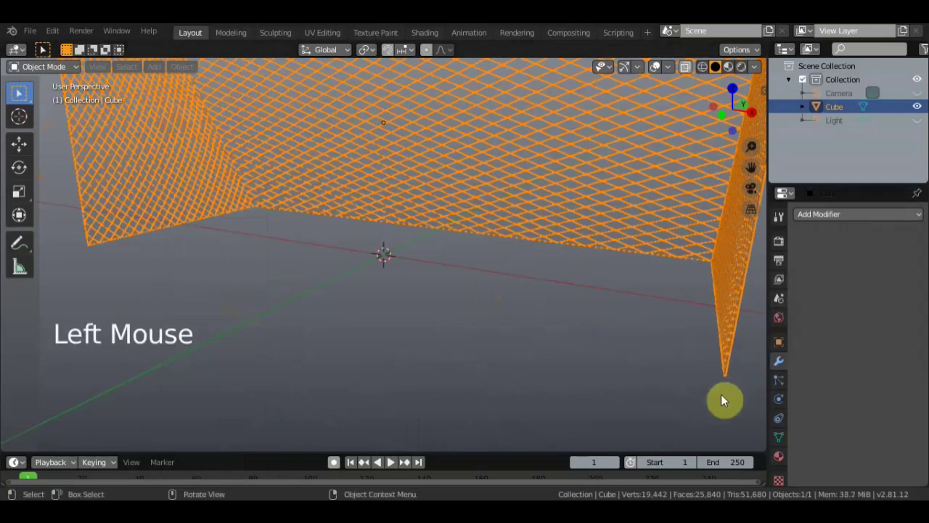
Step: Set the container material's base colour to red and switch the viewport to Material Preview
left_click(783, 463)
left_click(899, 417)
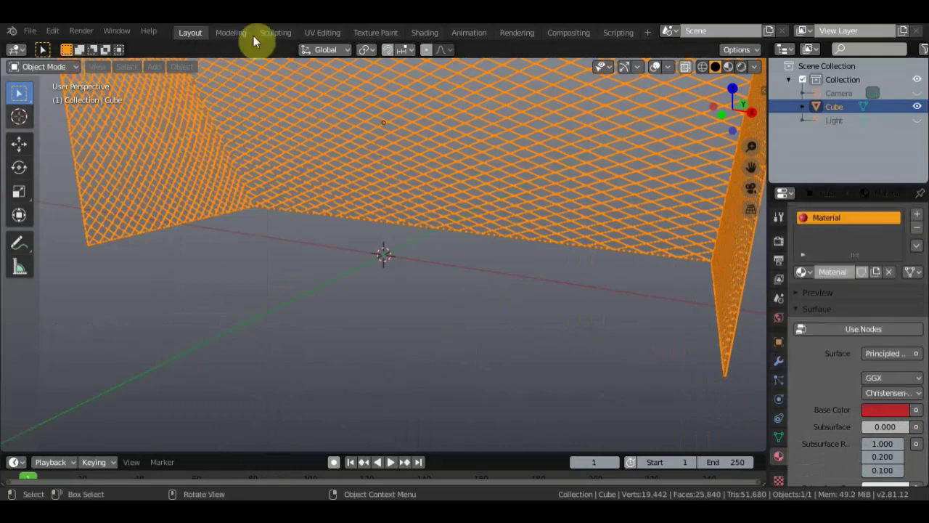
scroll("down", 3)
left_click(494, 340)
scroll("down", 3)
scroll("up", 3)
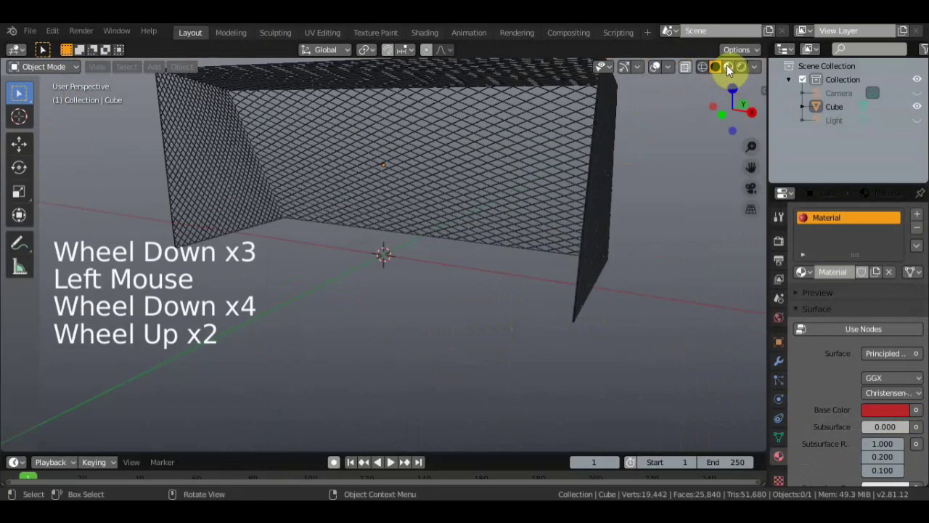
left_click(19, 91)
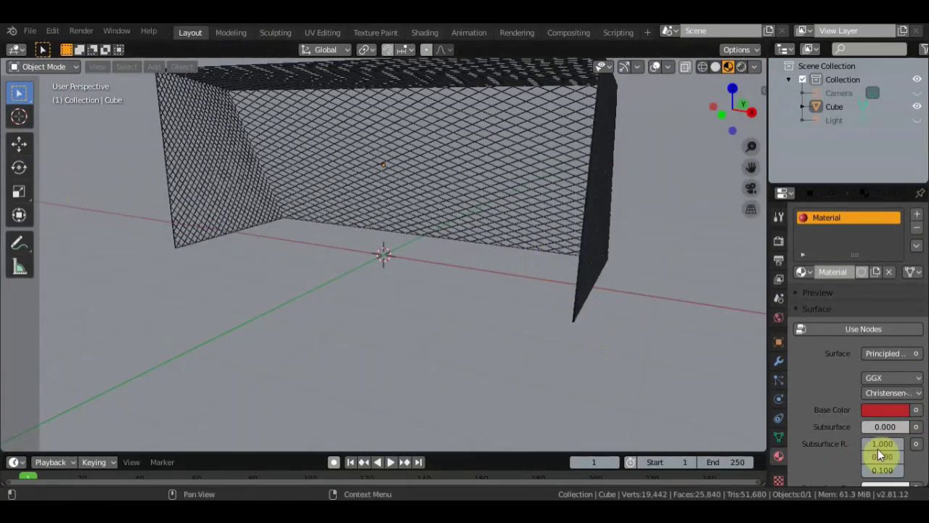
Step: Orbit and zoom around the red wire container to inspect it, including its underside
middle_click(467, 193)
scroll("up", 3)
scroll("up", 3)
middle_click(377, 222)
scroll("down", 3)
scroll("down", 3)
middle_click(435, 208)
scroll("down", 3)
scroll("down", 3)
middle_click(572, 251)
middle_click(619, 226)
middle_click(639, 260)
scroll("down", 3)
middle_click(620, 263)
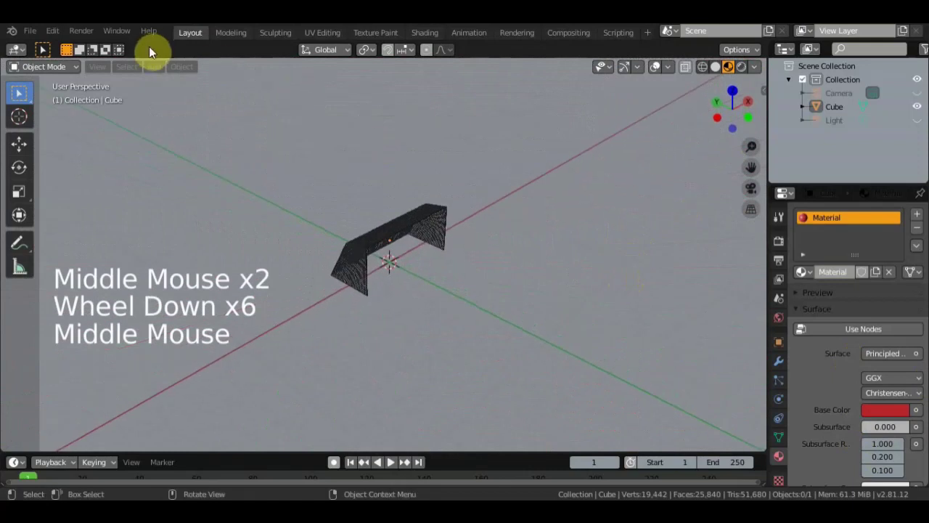
Step: Add a plane and scale it up into a broad ground surface
left_click(161, 74)
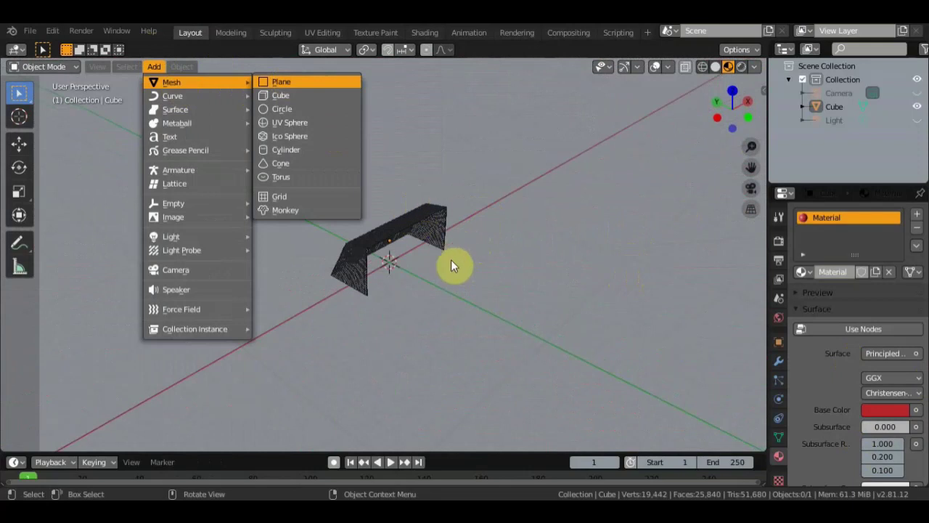
middle_click(415, 304)
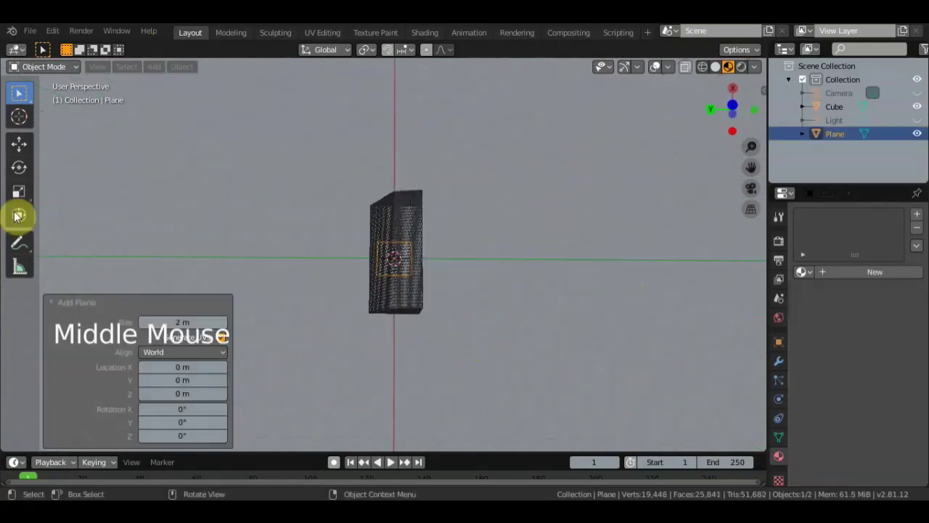
left_click(19, 215)
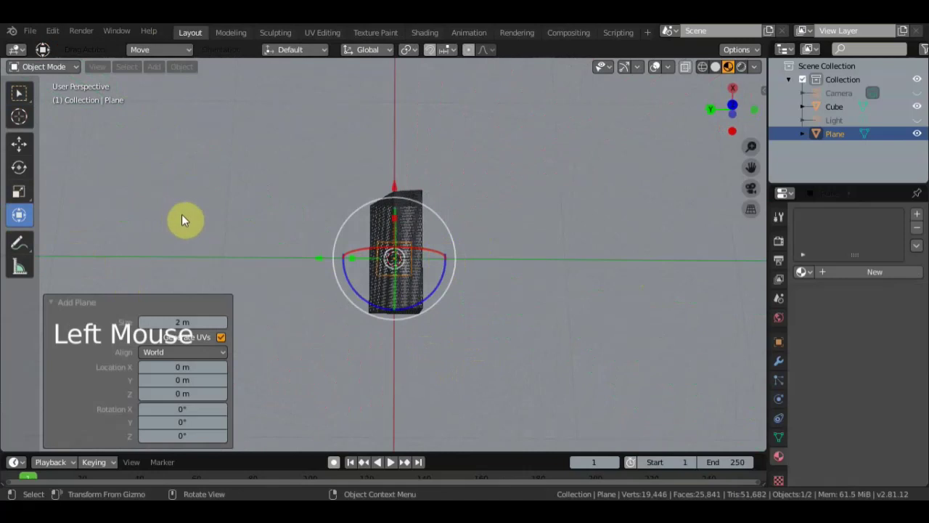
scroll("up", 3)
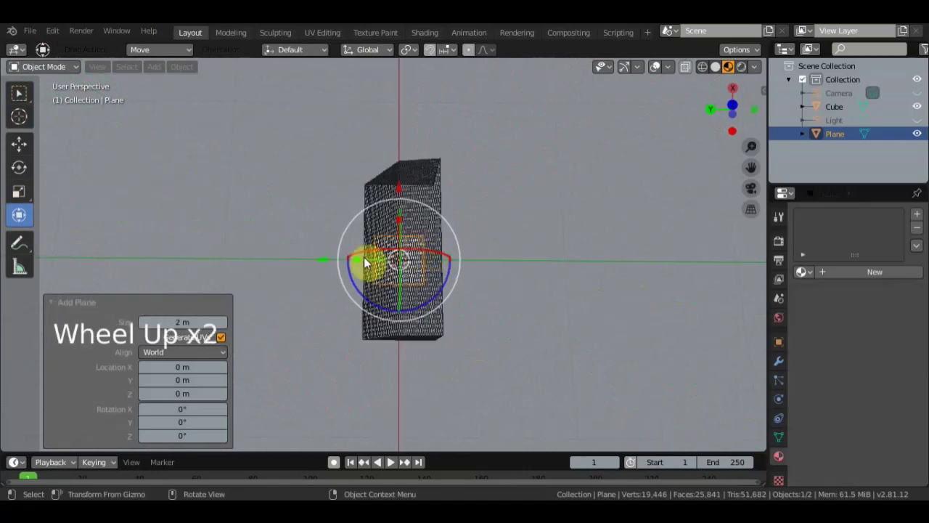
left_click(21, 213)
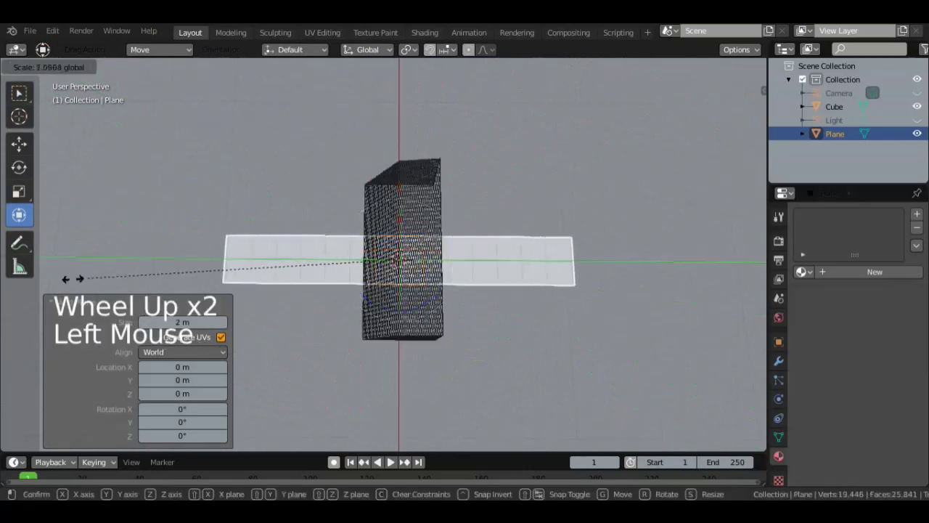
left_click(21, 214)
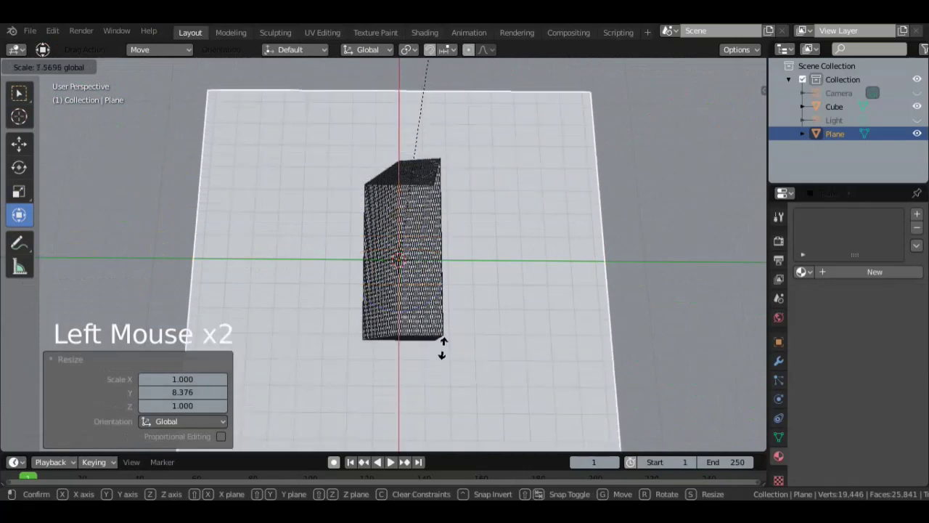
Step: Adjust the plane's placement and orbit to view it from above
scroll("down", 3)
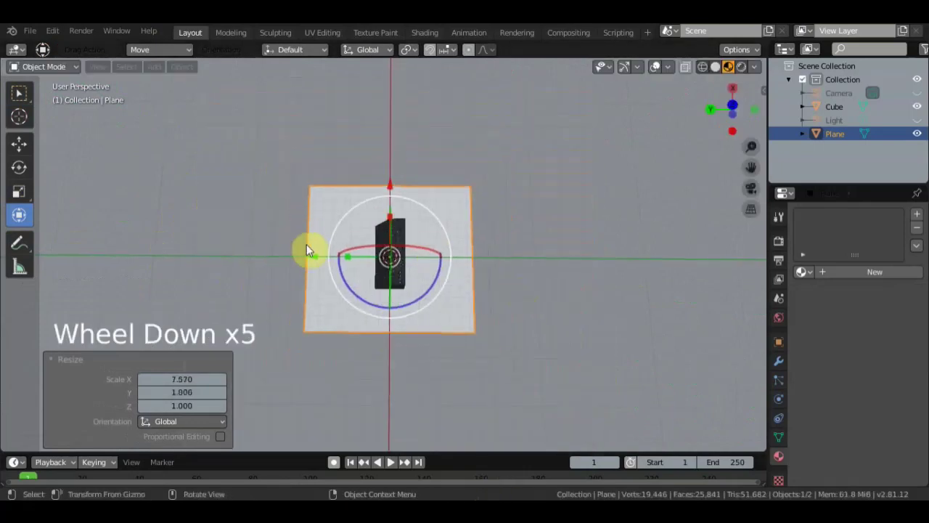
scroll("down", 3)
left_click(21, 214)
left_click(21, 213)
left_click(21, 214)
scroll("down", 3)
middle_click(21, 213)
middle_click(21, 214)
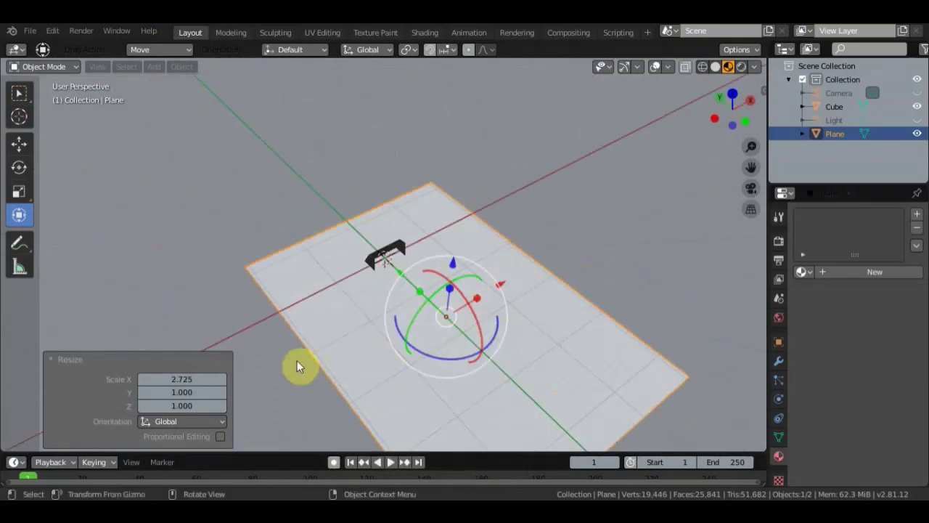
scroll("down", 3)
middle_click(21, 213)
scroll("up", 3)
scroll("up", 3)
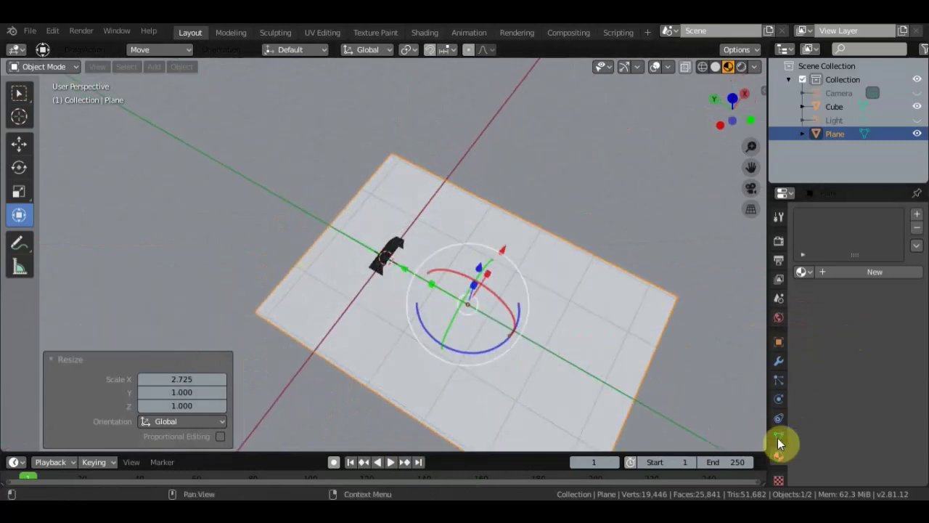
Step: Give the ground plane a new material with a green base colour under the wire container
left_click(21, 214)
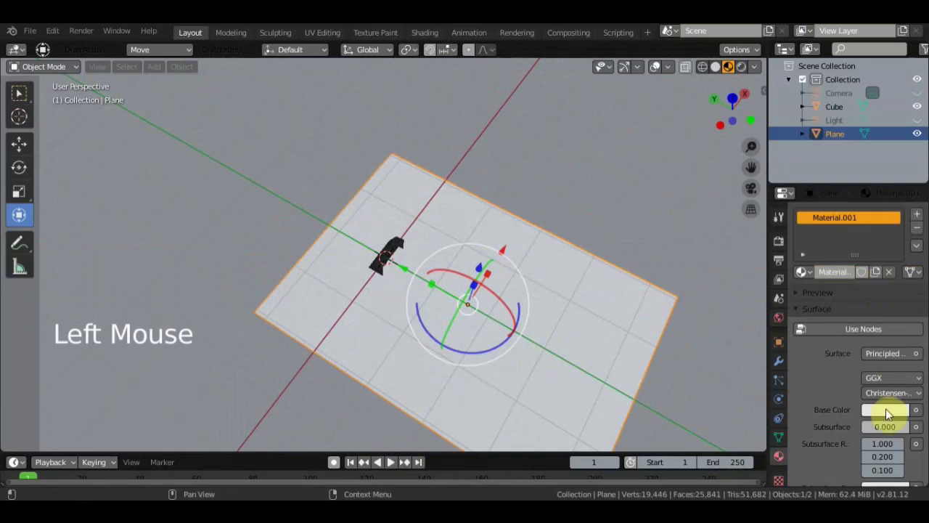
left_click(22, 214)
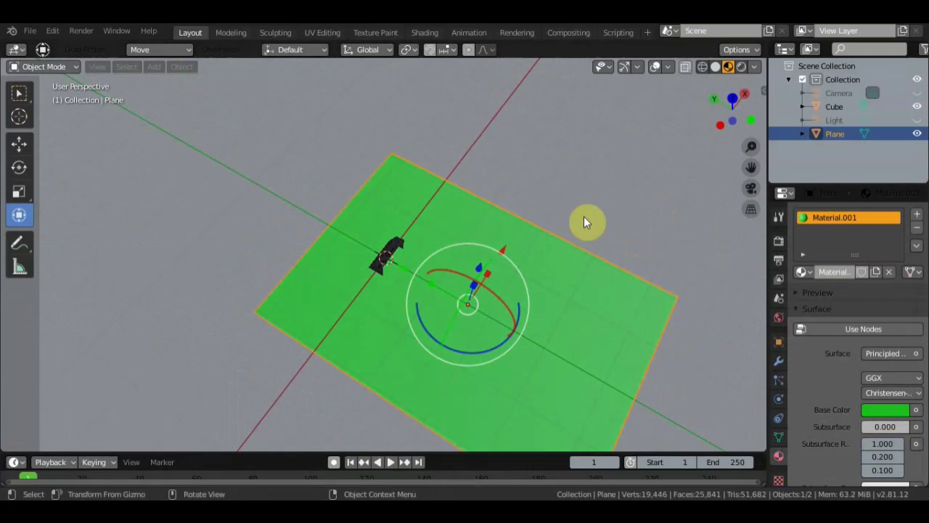
scroll("up", 3)
middle_click(21, 214)
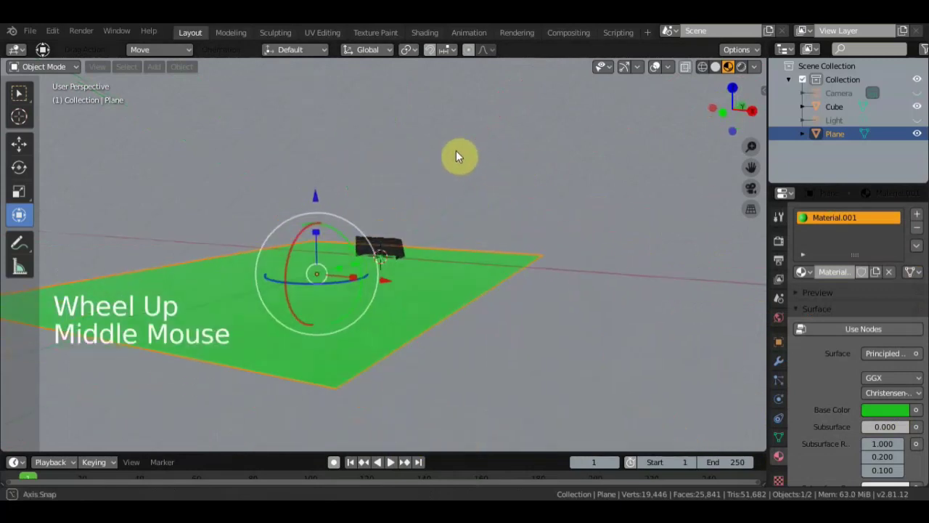
scroll("up", 3)
middle_click(21, 214)
scroll("up", 3)
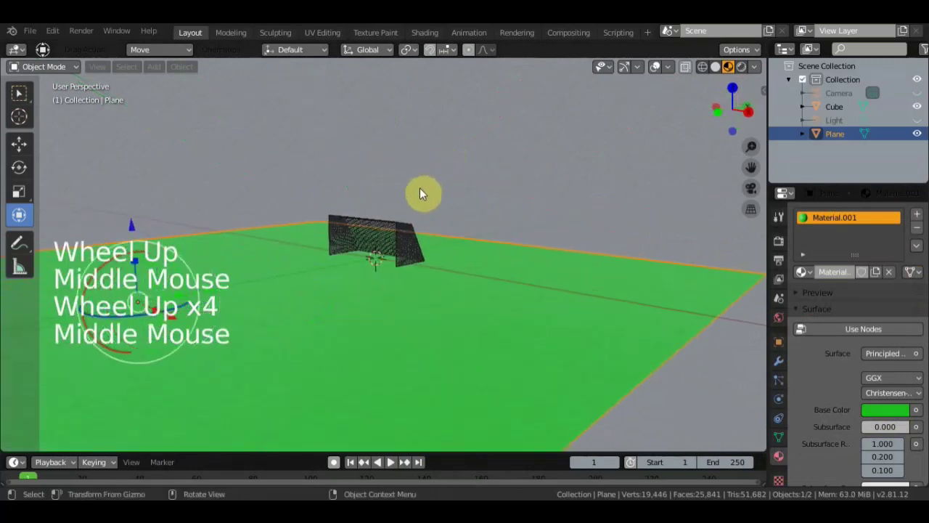
middle_click(21, 213)
scroll("up", 3)
middle_click(22, 213)
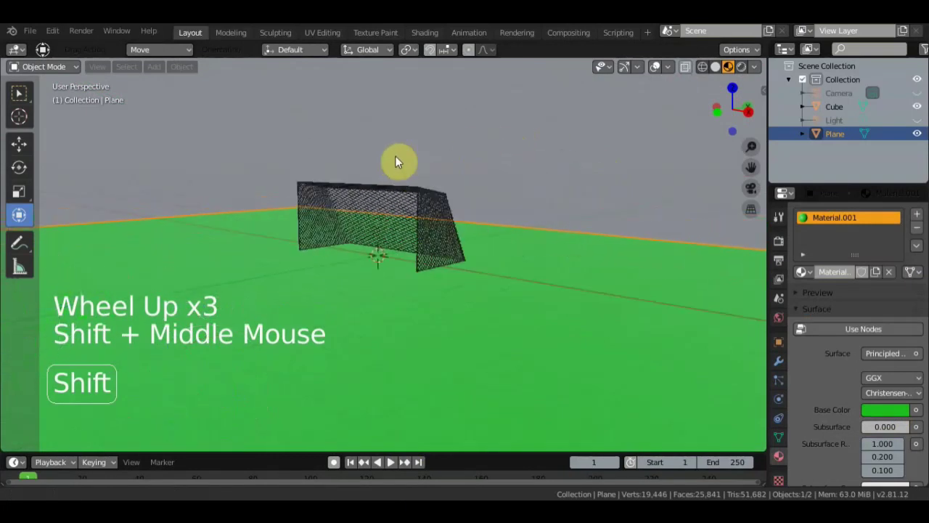